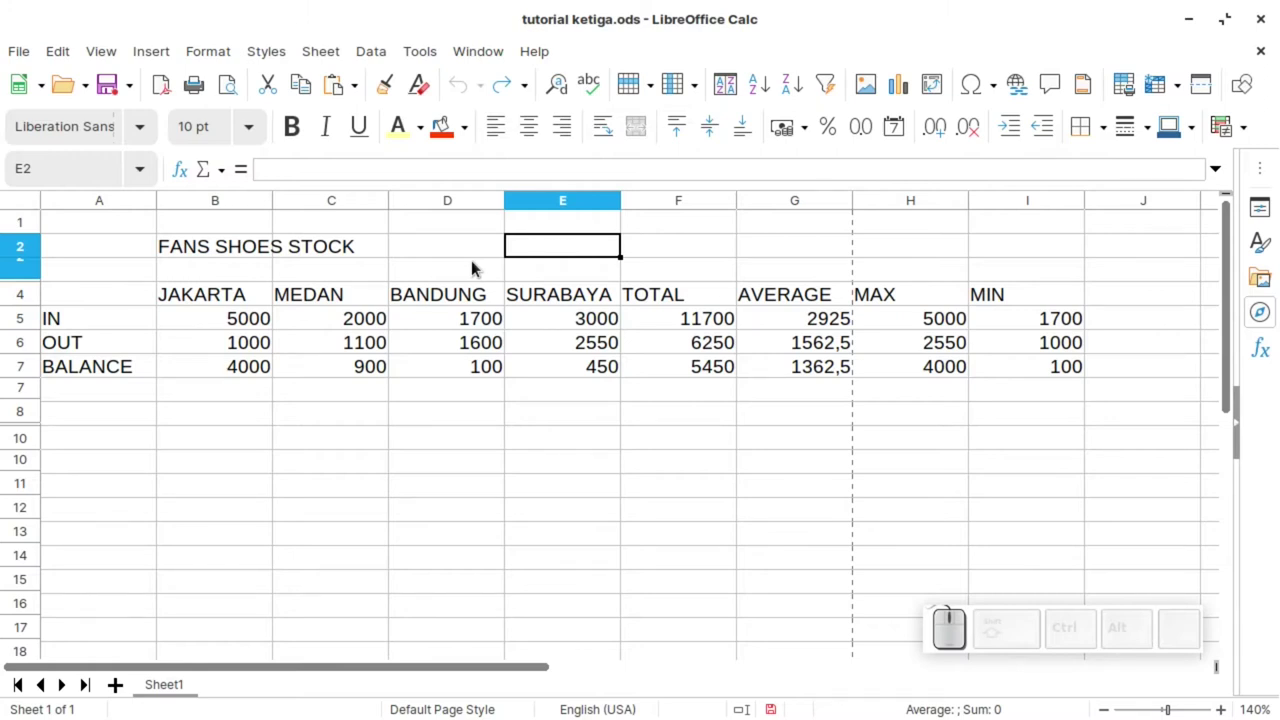
Fill header row A4:I4 with red and colour its JAKARTA-to-MIN labels orange.
click(1046, 306)
click(213, 249)
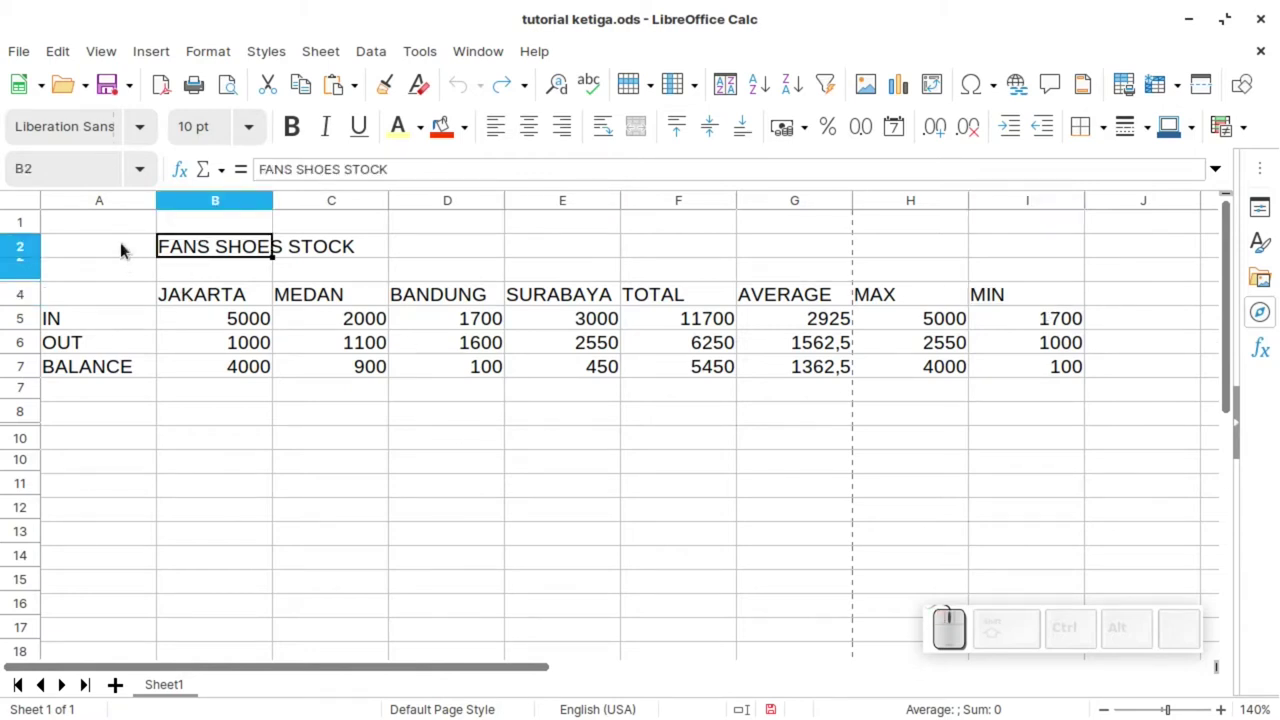
click(126, 242)
click(159, 310)
drag(123, 290, 1094, 283)
click(1037, 294)
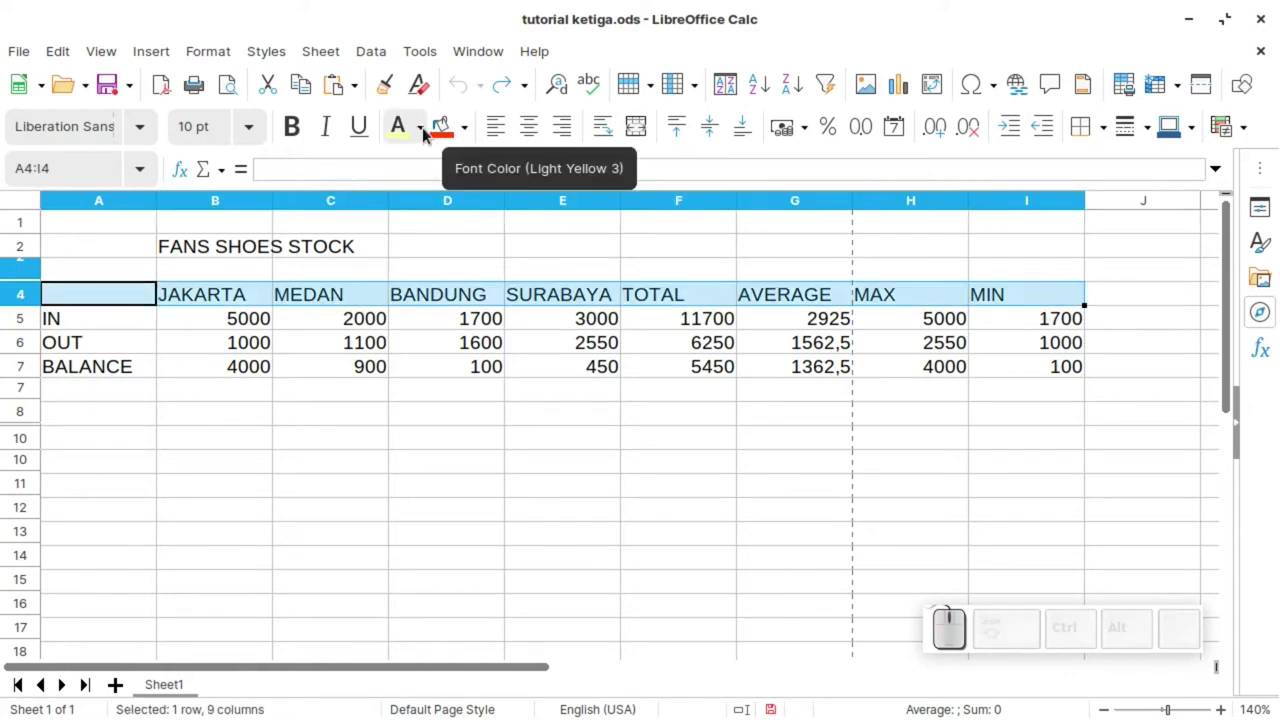
click(444, 138)
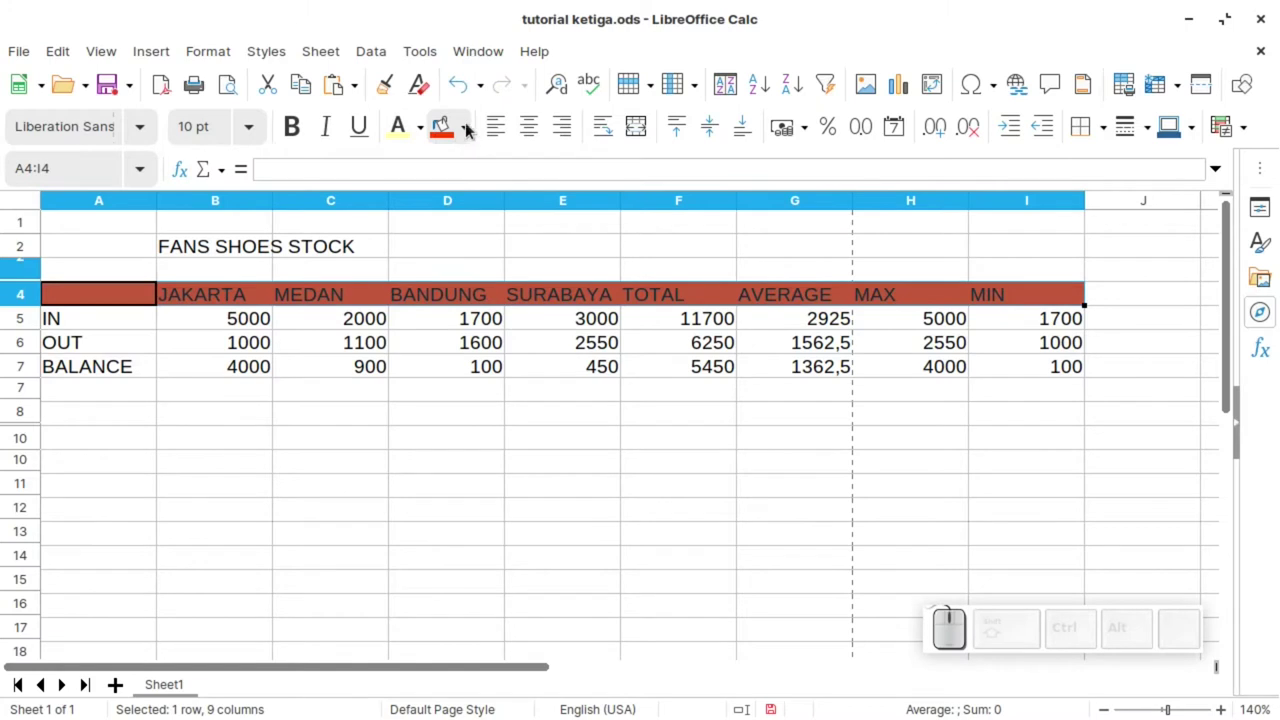
click(425, 131)
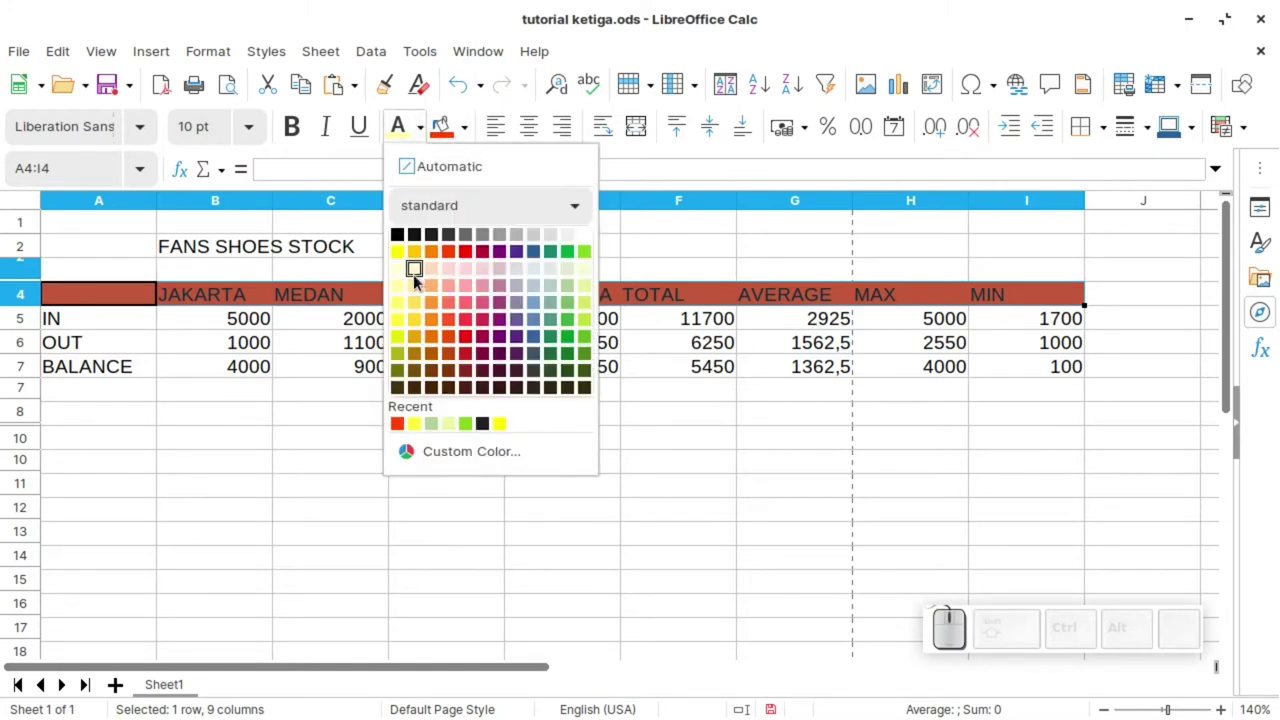
click(422, 309)
Toggle font style buttons on the formatting toolbar for the header labels.
drag(346, 318, 939, 316)
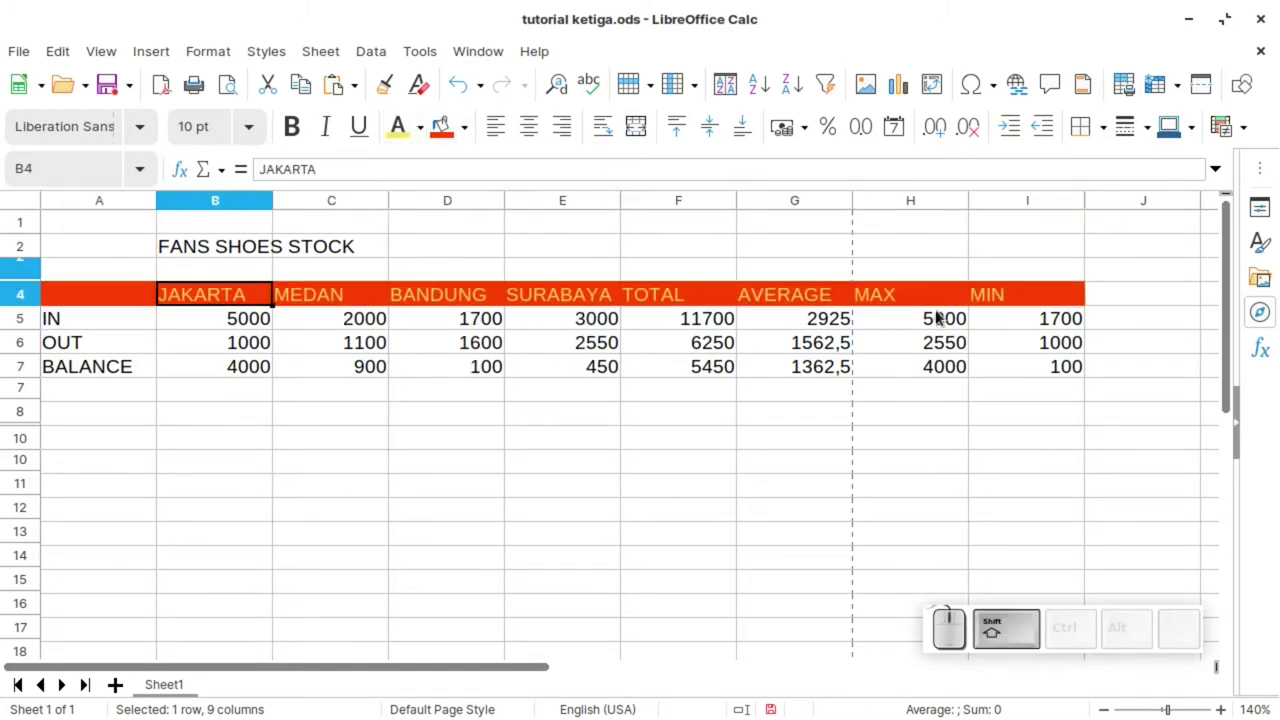
click(1069, 309)
click(299, 139)
click(328, 135)
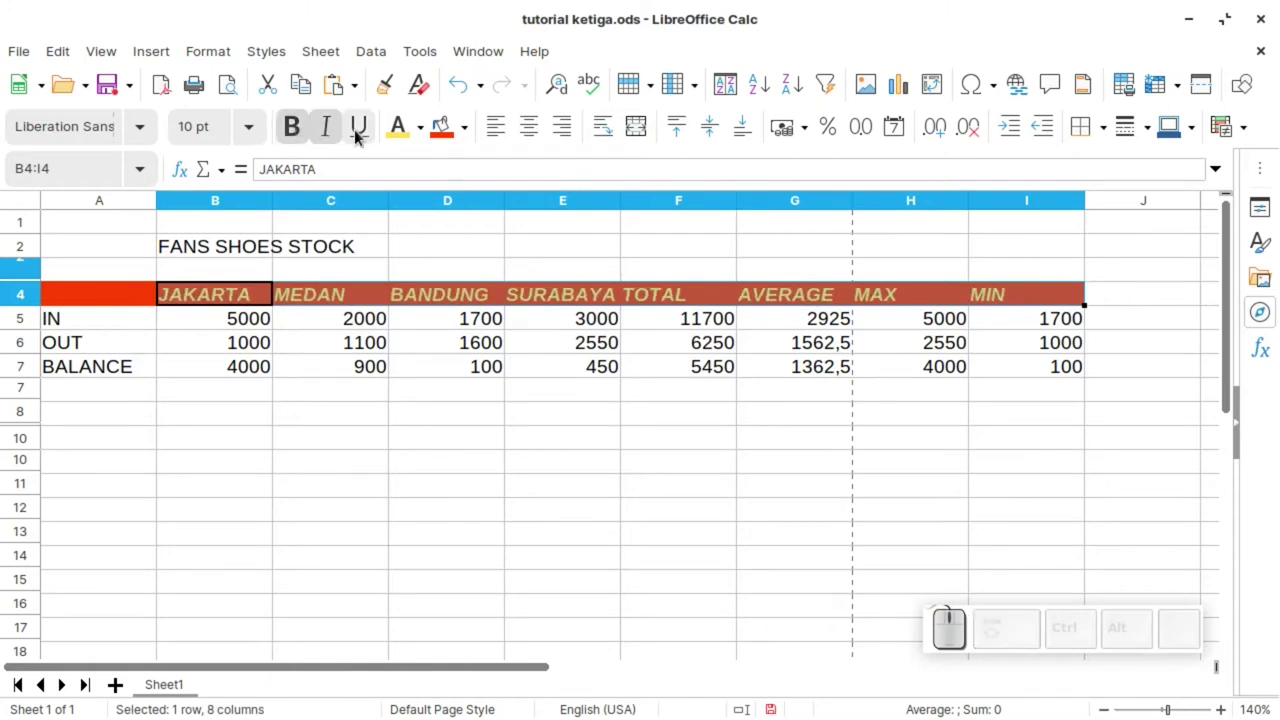
click(358, 136)
click(364, 136)
click(323, 136)
click(301, 136)
click(399, 363)
Reselect the header labels and leave them left-aligned after trying other alignments.
drag(199, 306, 177, 294)
drag(195, 295, 1016, 313)
click(1058, 297)
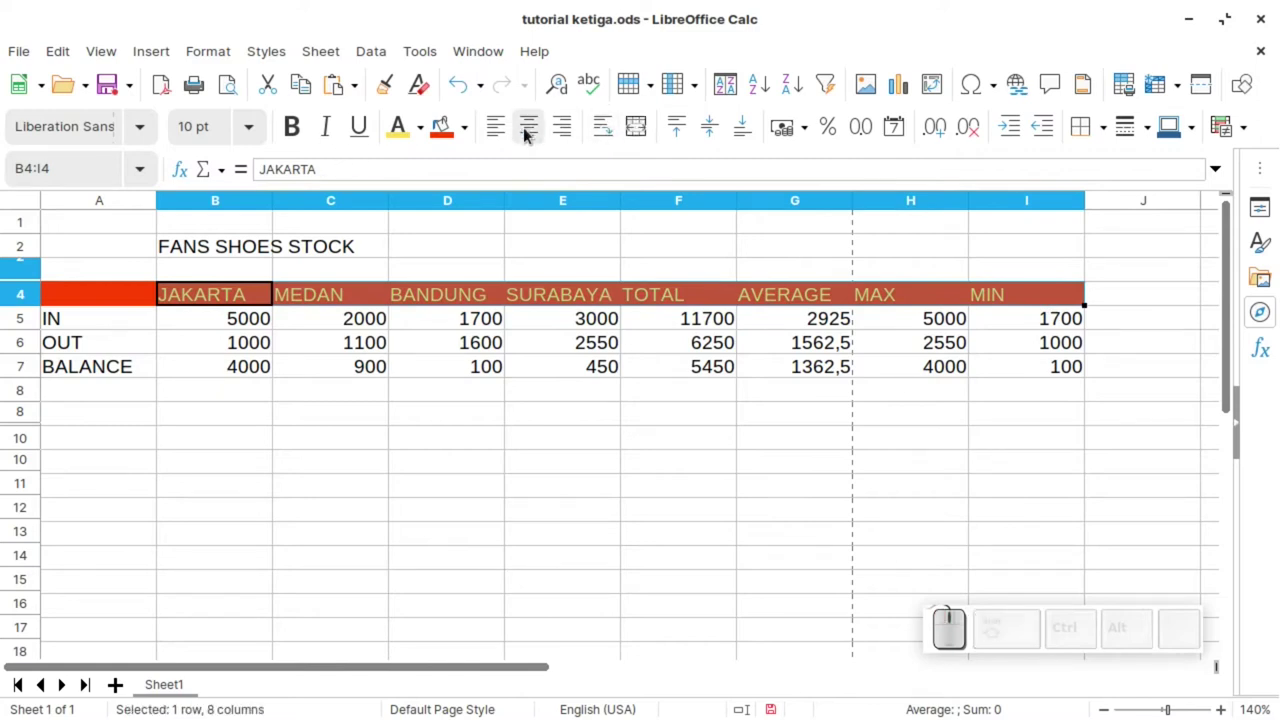
click(527, 134)
click(573, 130)
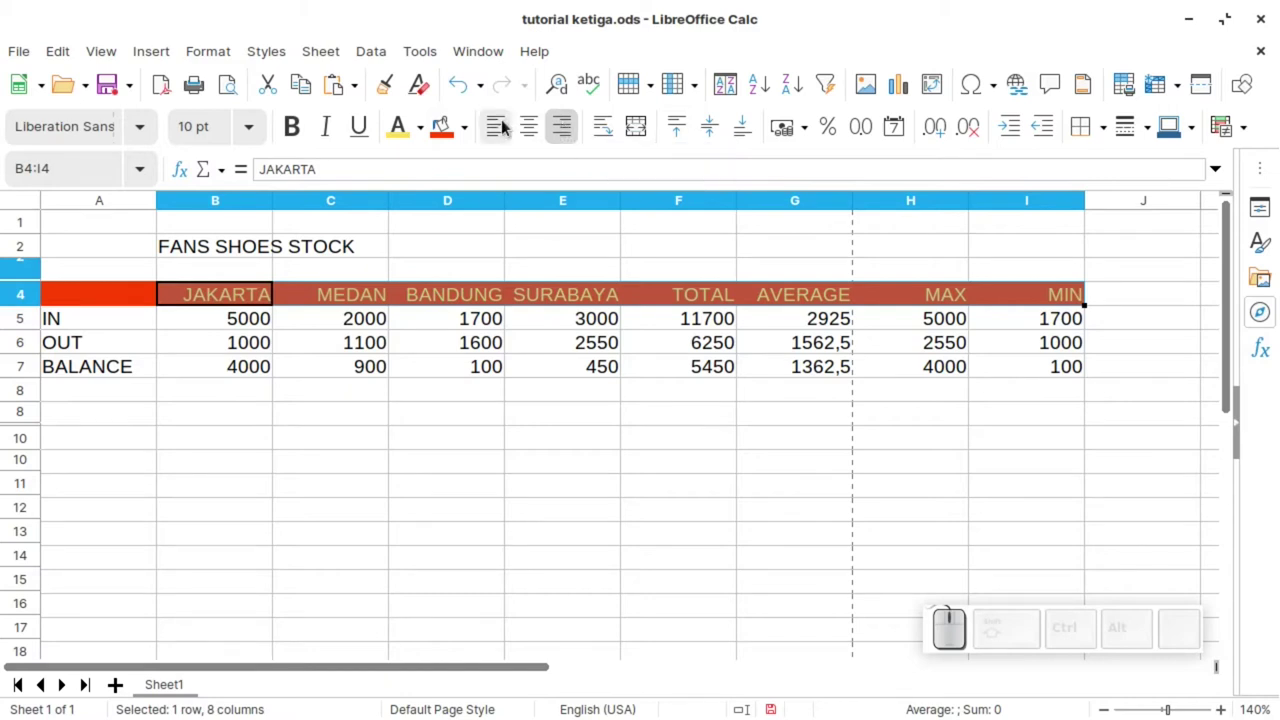
click(502, 129)
Select the title row A2:I2 in preparation for merging.
click(221, 304)
drag(268, 311, 211, 287)
click(219, 290)
click(1049, 308)
click(249, 350)
click(206, 241)
click(105, 249)
drag(1048, 251, 636, 209)
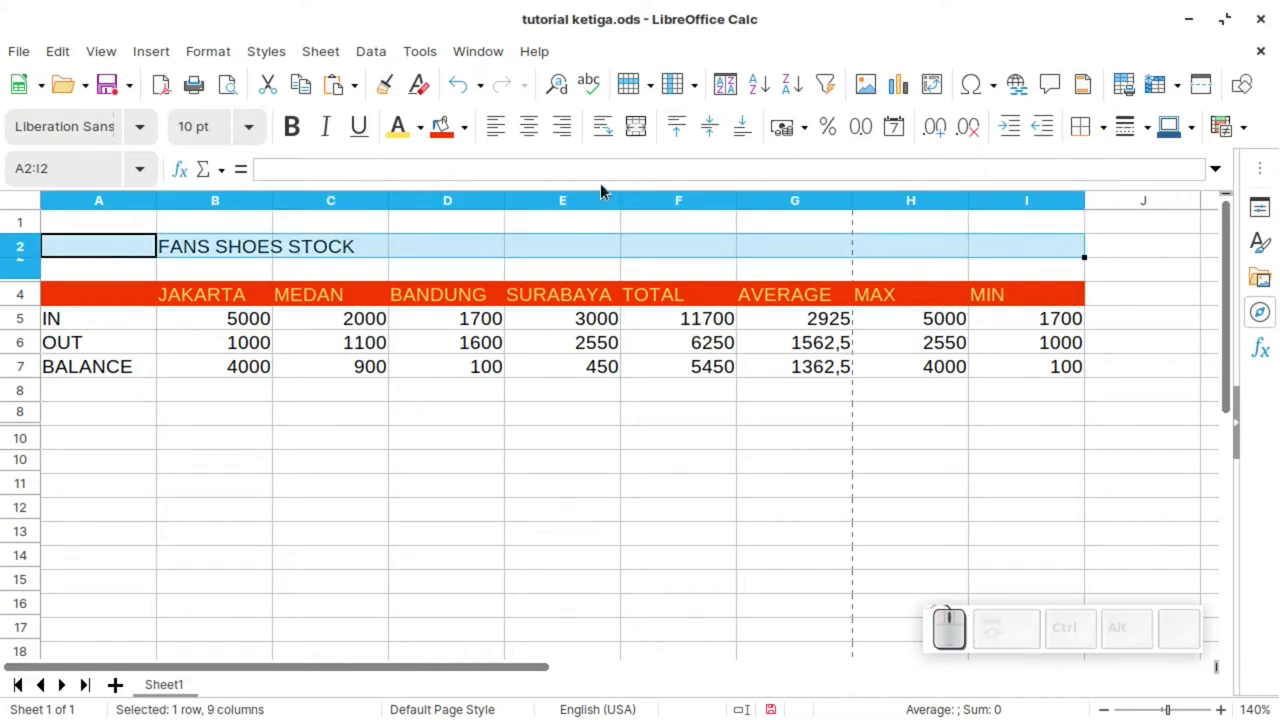
Merge and centre the FANS SHOES STOCK title across A2:I2 in bold Open Sans 20 pt.
click(642, 131)
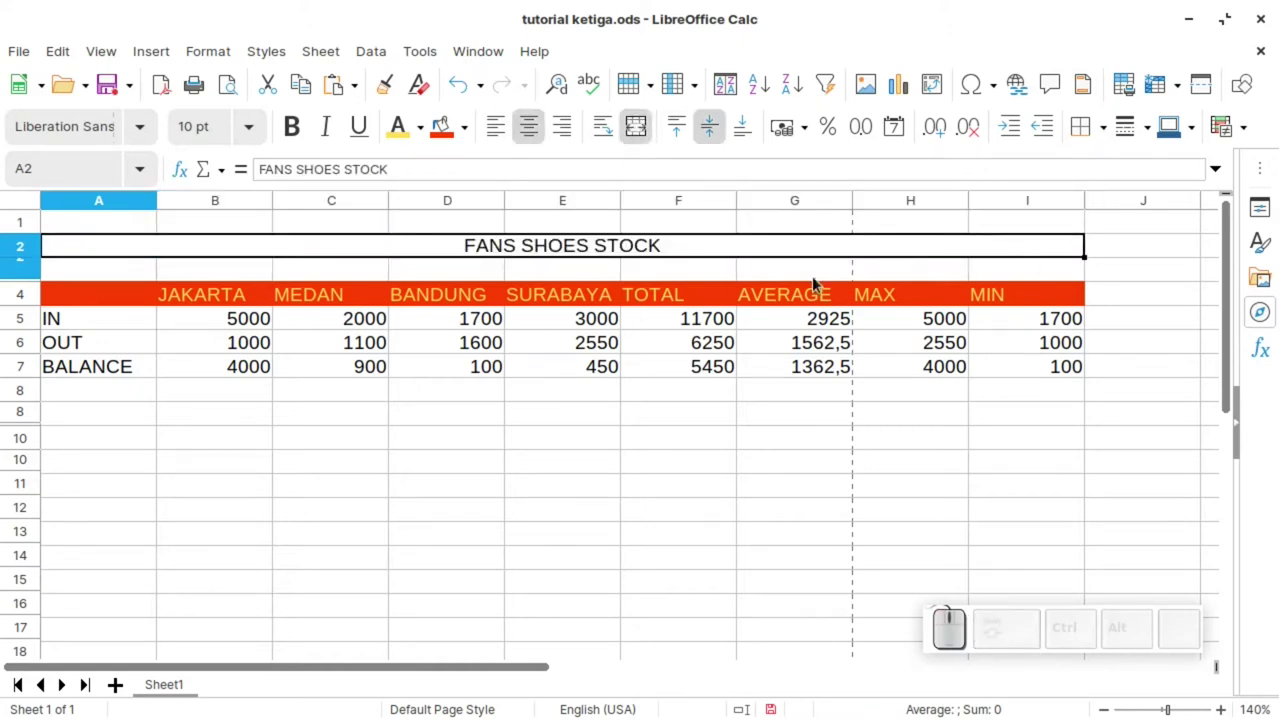
click(628, 281)
click(86, 251)
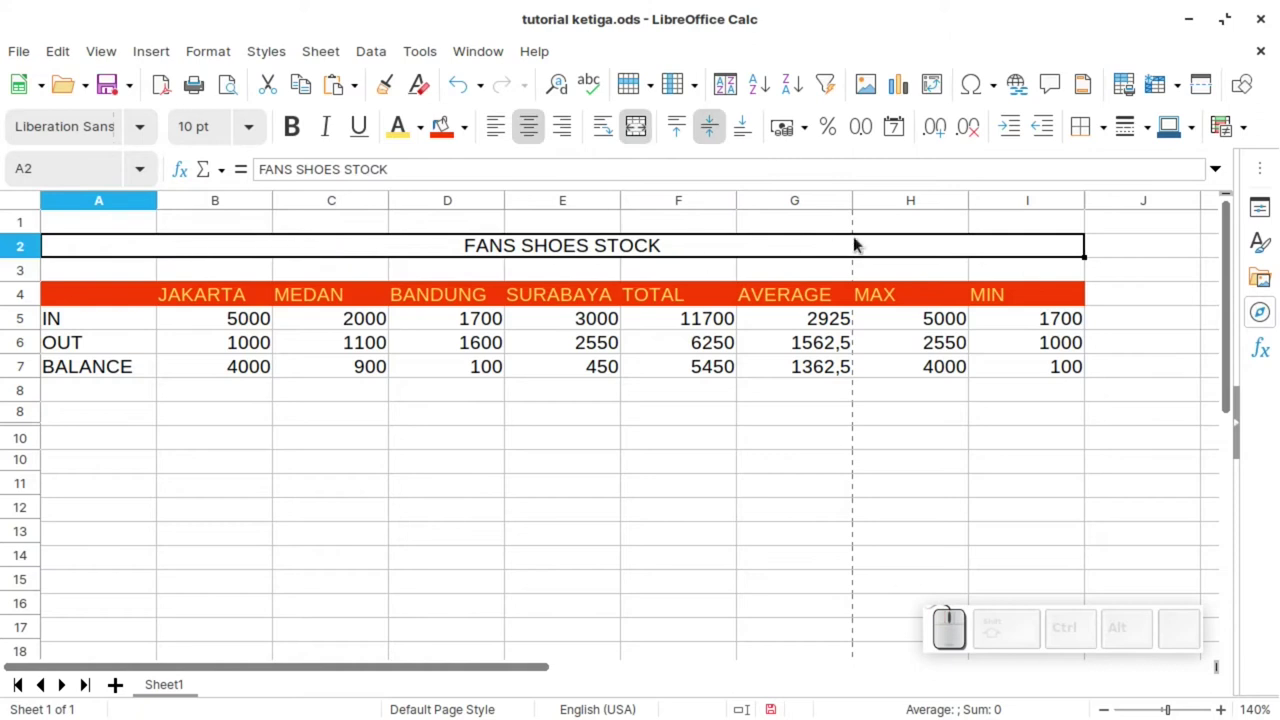
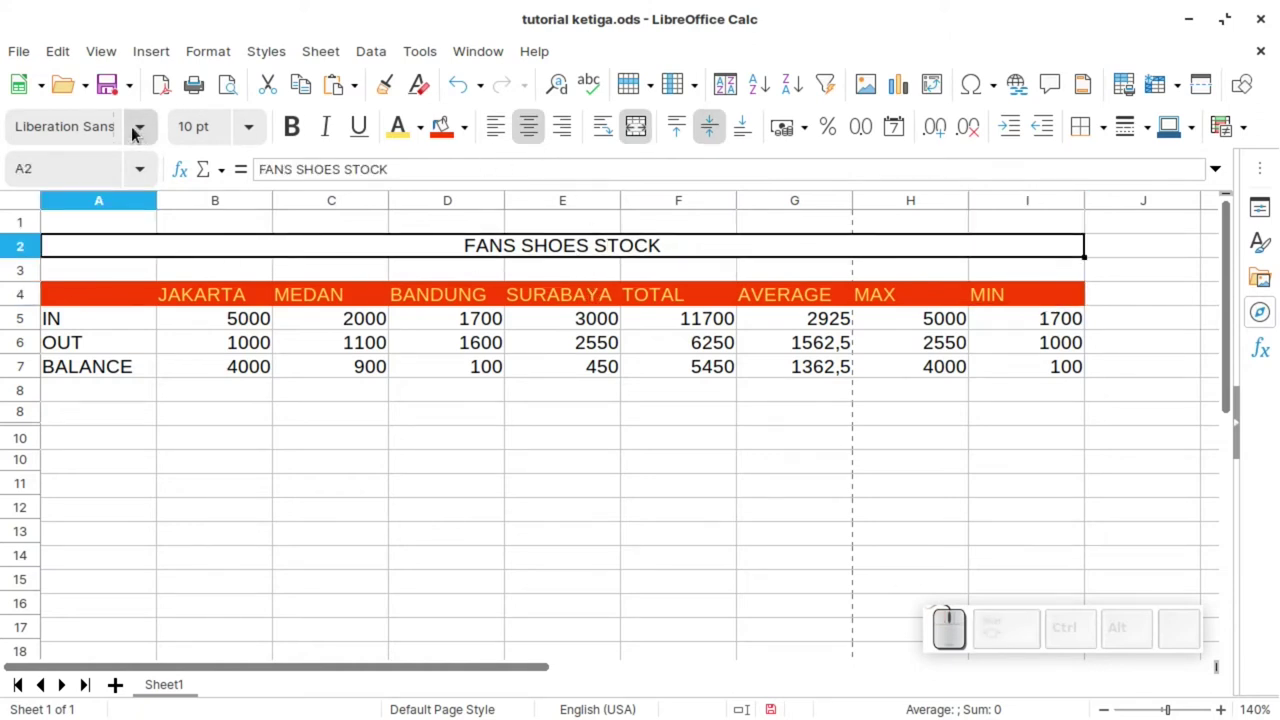
click(135, 133)
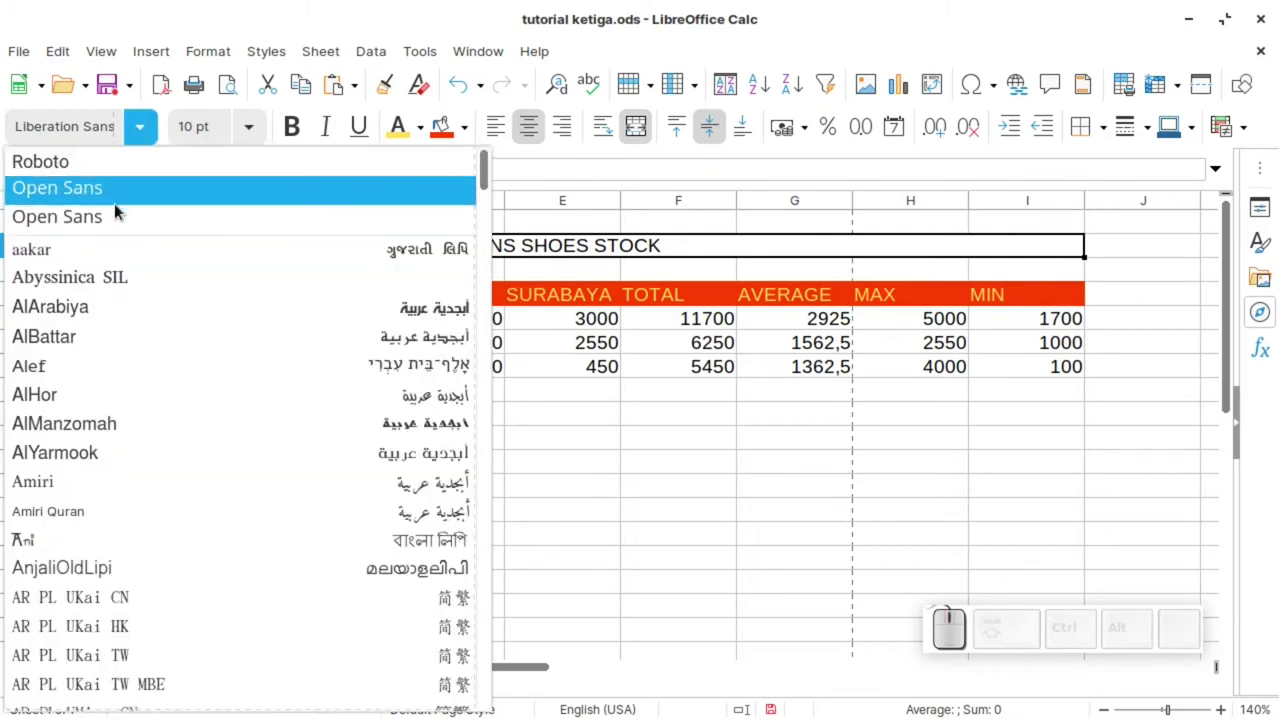
click(117, 204)
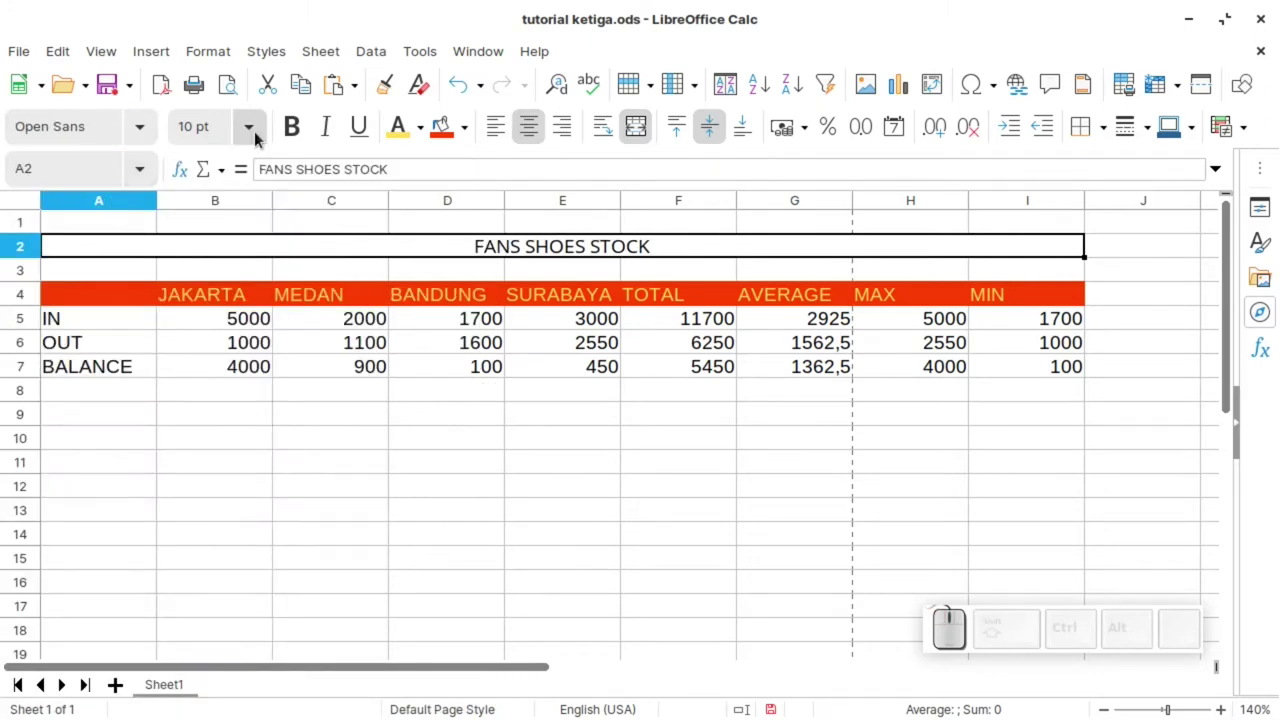
click(258, 137)
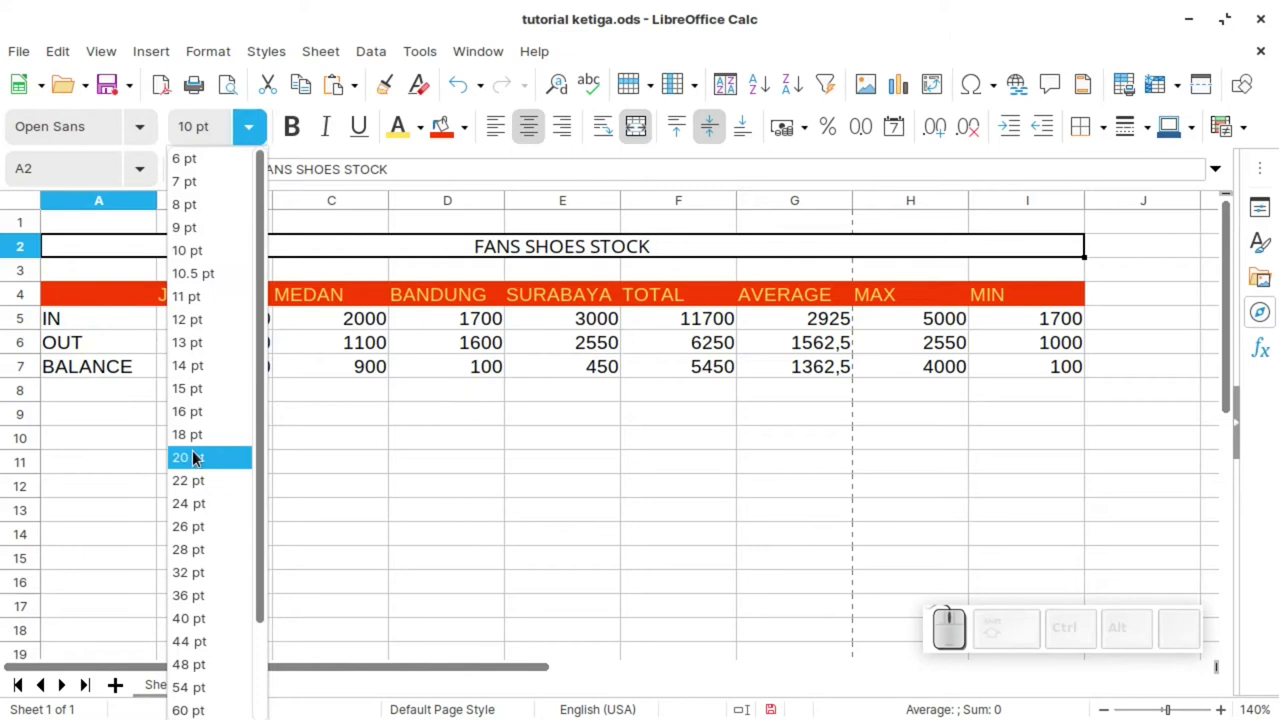
click(196, 458)
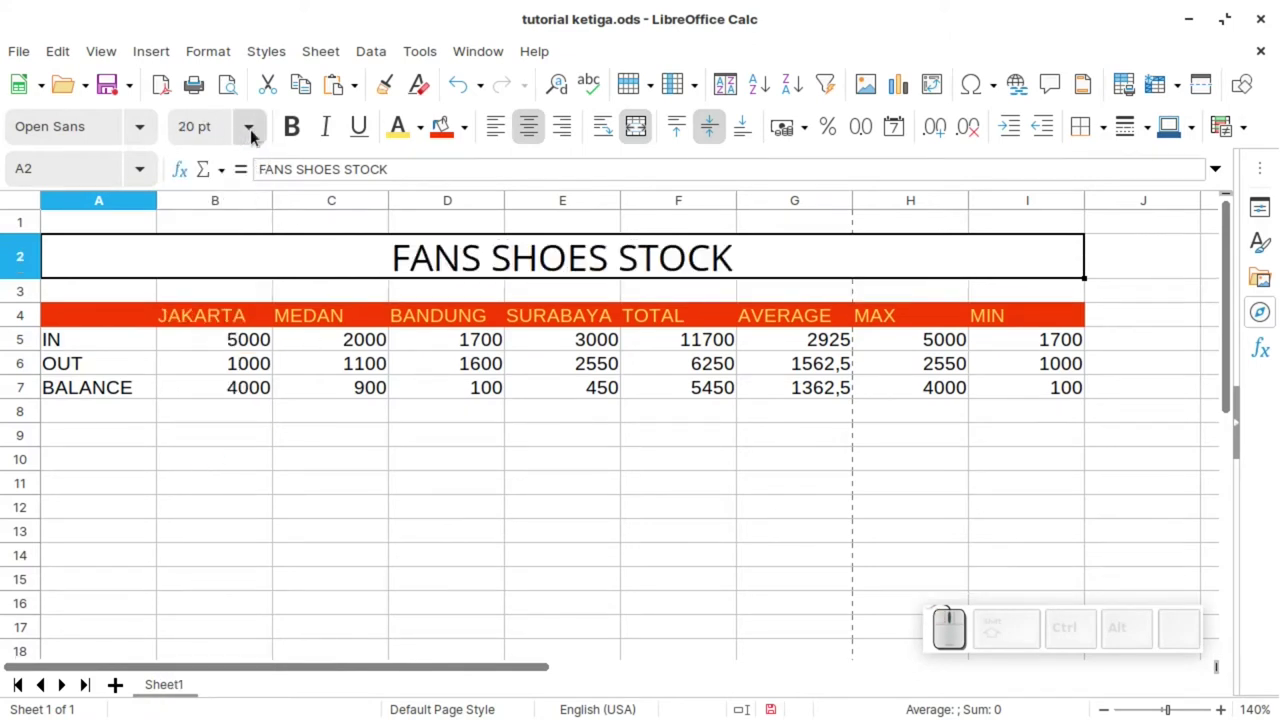
click(301, 140)
click(509, 391)
click(221, 320)
Make the header row A4:I4 text black and give it a green fill.
drag(1062, 317, 207, 152)
click(425, 129)
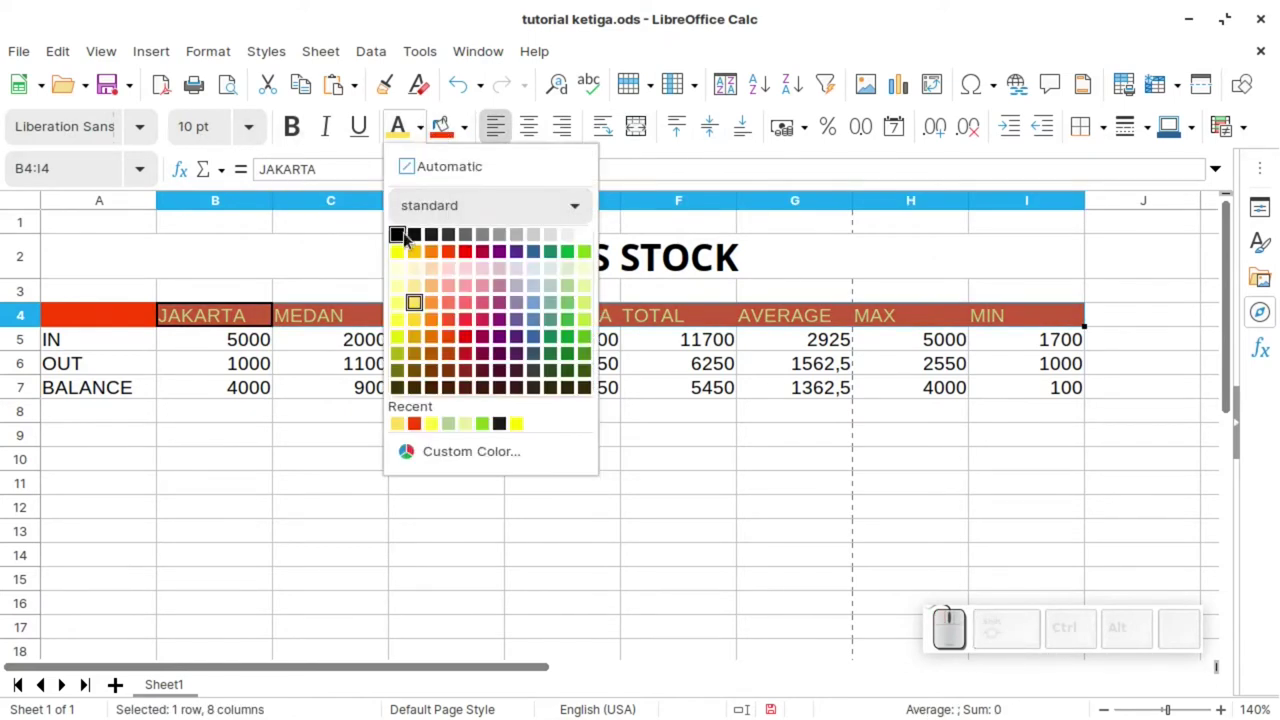
click(400, 240)
click(84, 314)
click(1037, 317)
drag(471, 135, 653, 318)
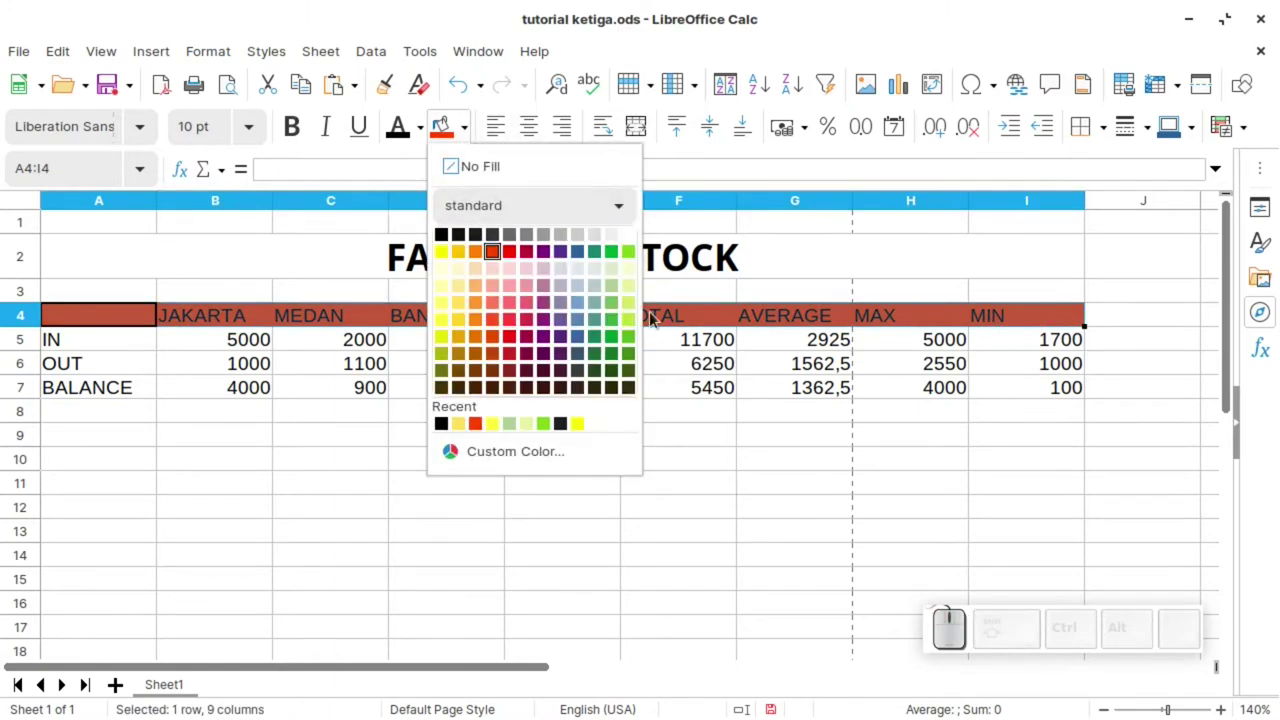
drag(614, 306, 610, 478)
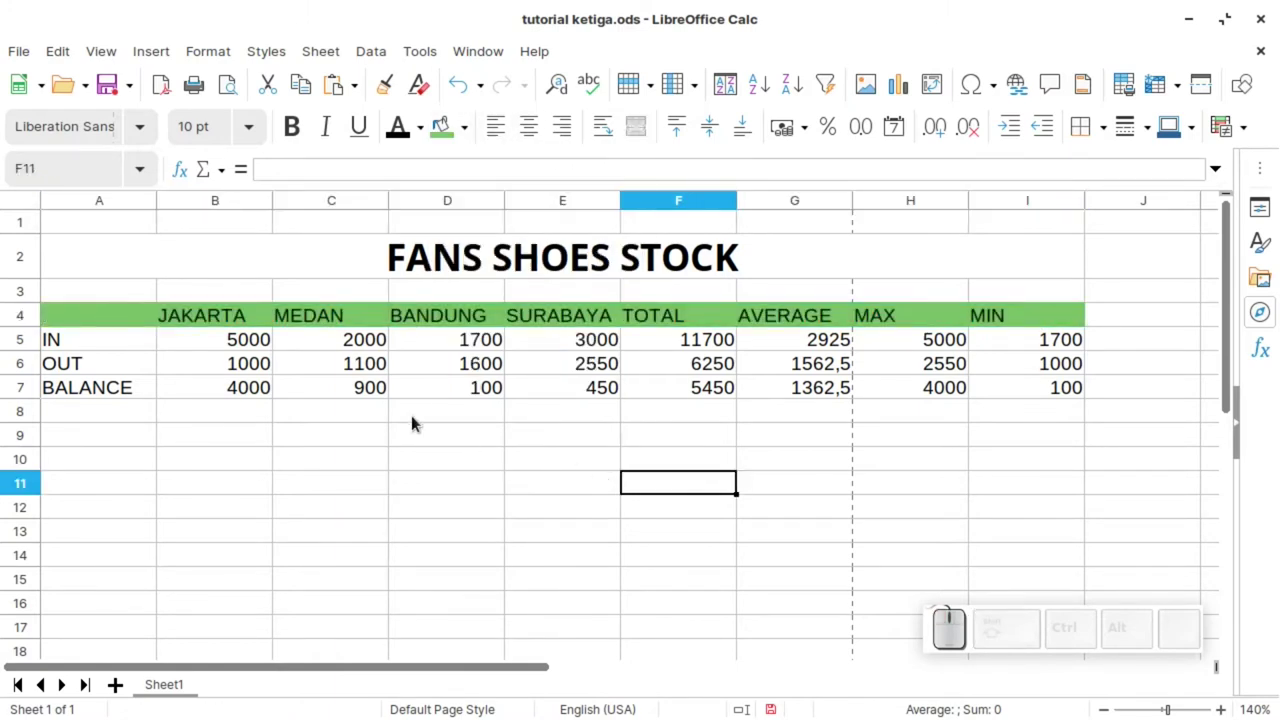
click(377, 438)
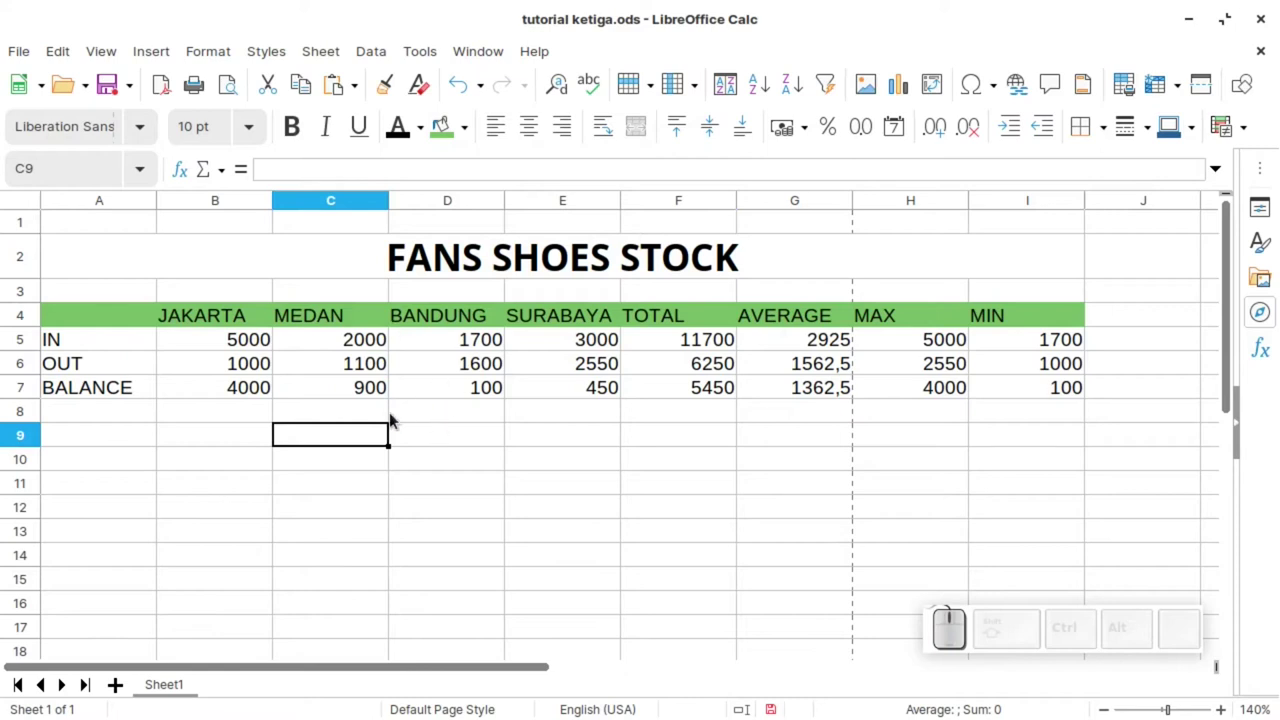
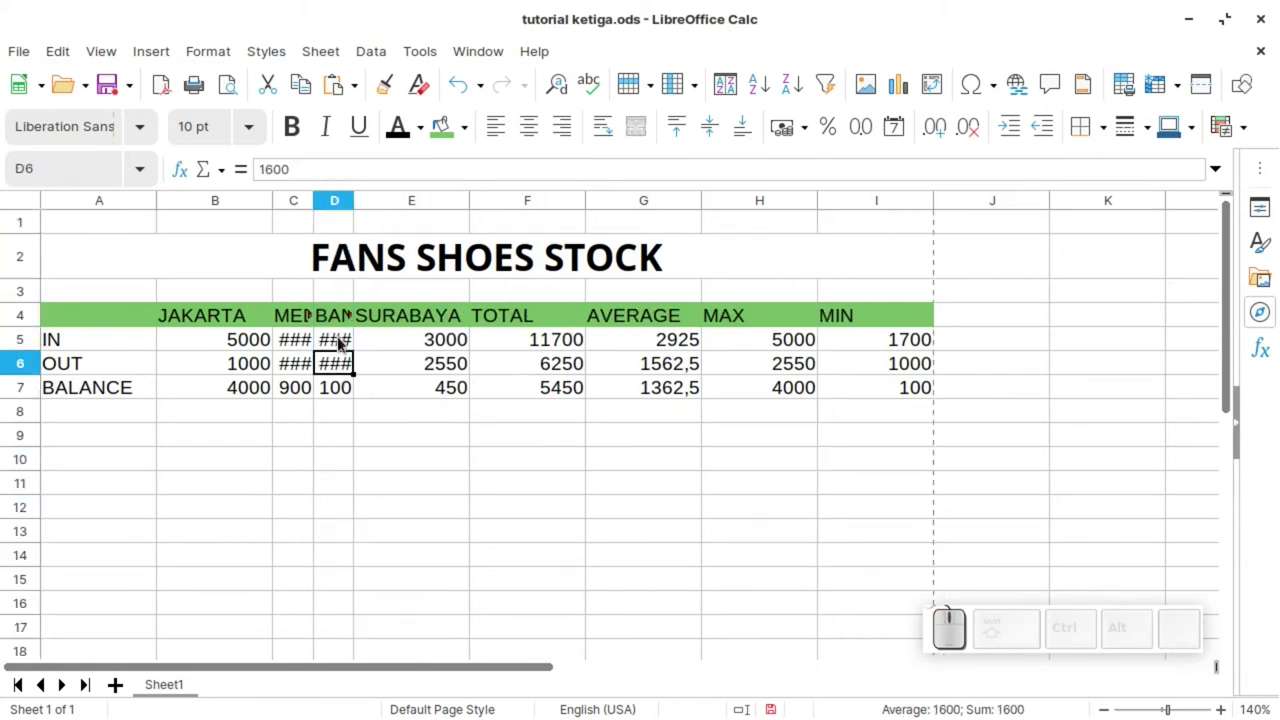
Autofit columns C and D so the MEDAN and BANDUNG headers and values show in full.
click(343, 341)
click(338, 386)
click(367, 455)
click(351, 392)
click(302, 391)
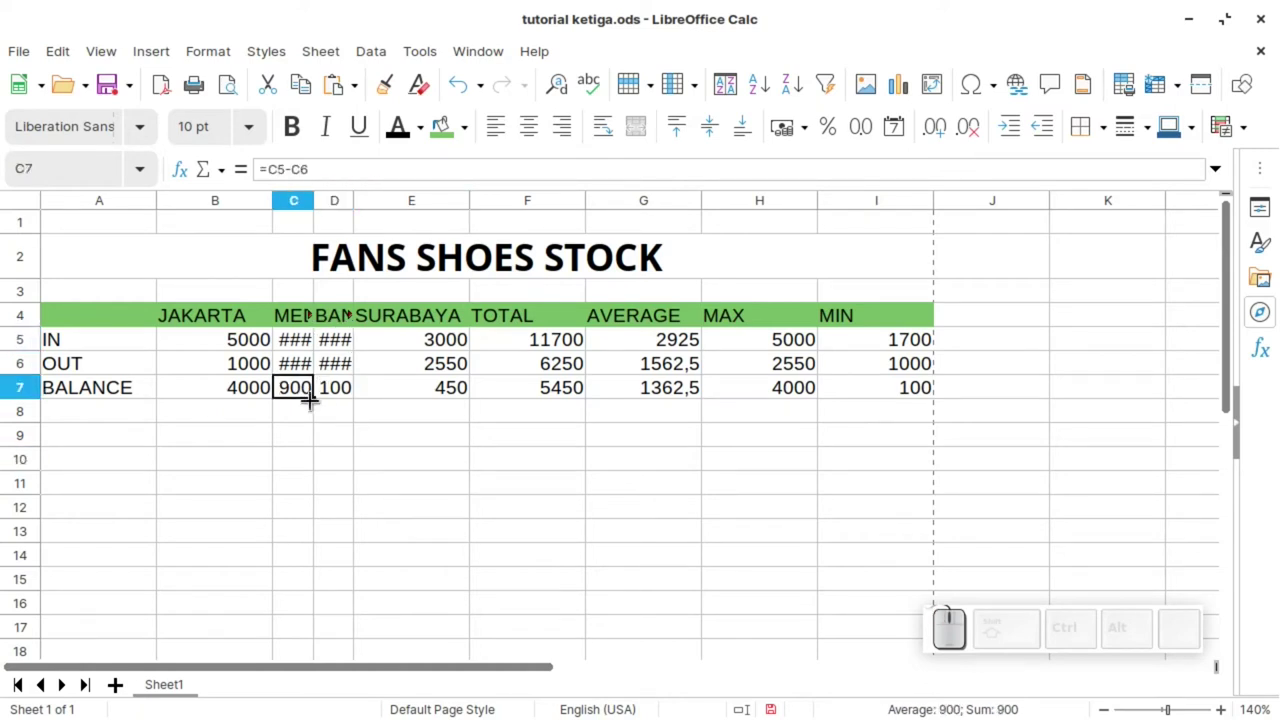
click(306, 367)
click(297, 339)
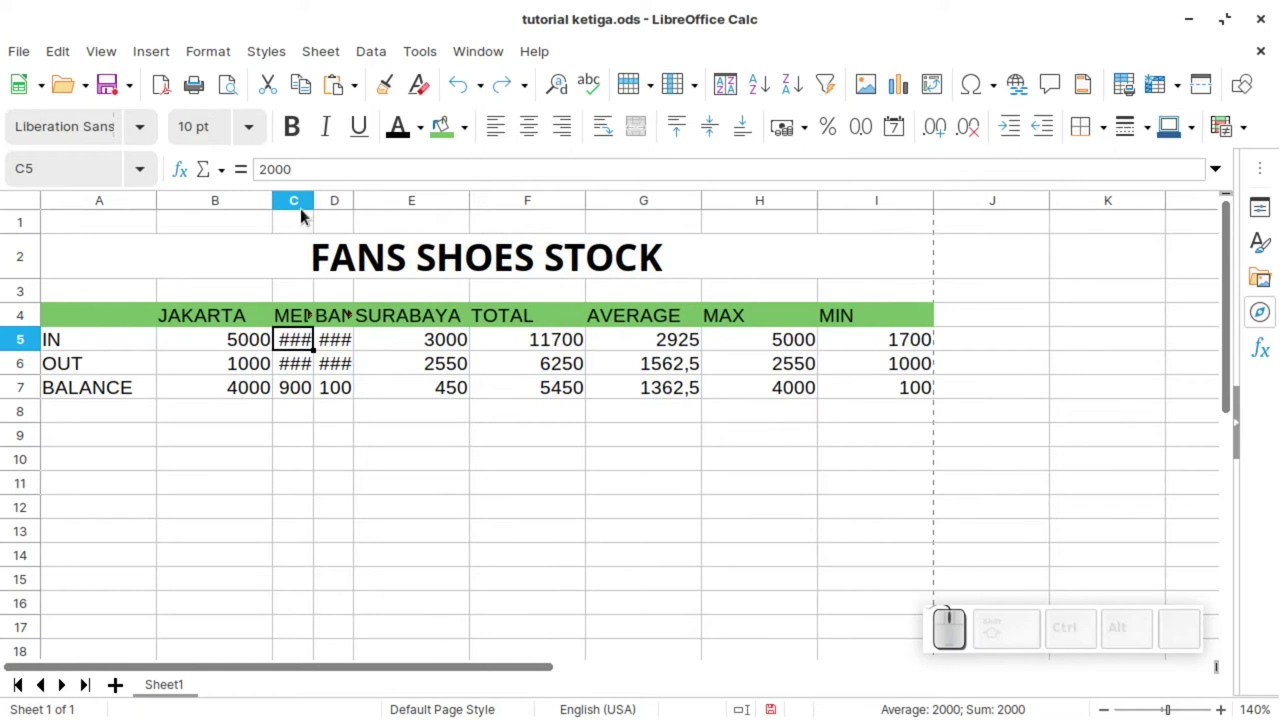
click(301, 207)
click(337, 202)
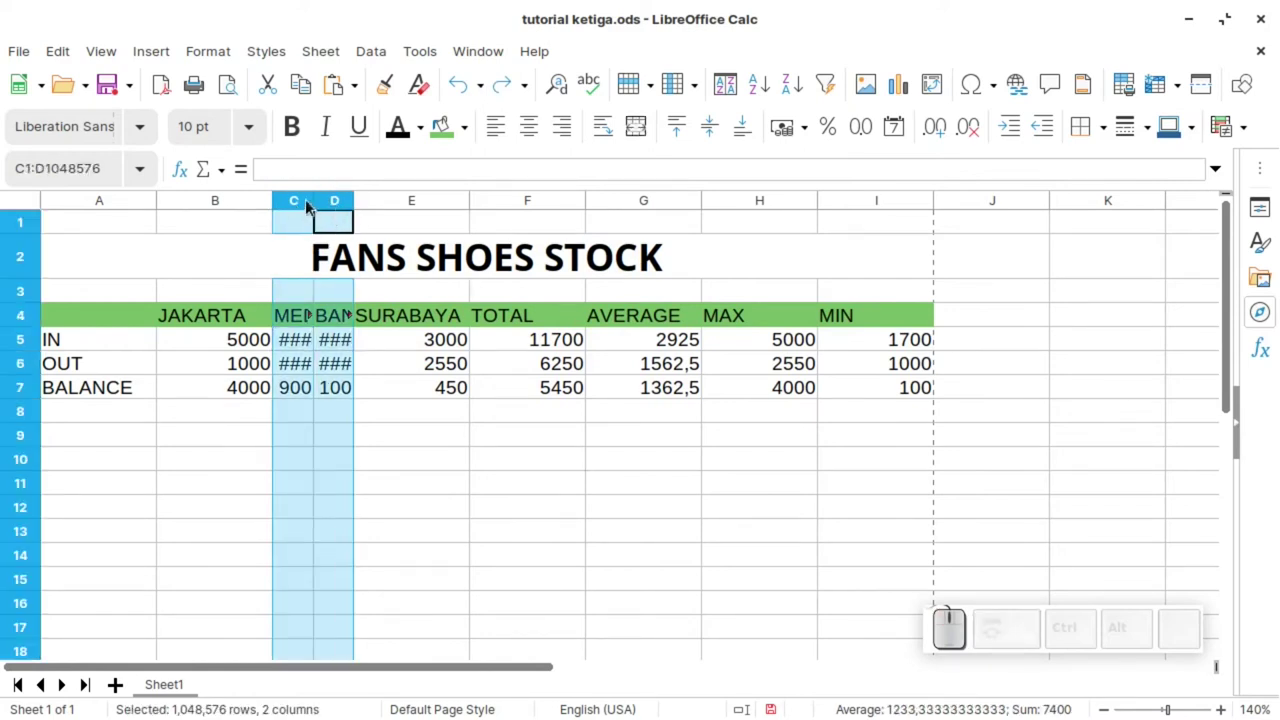
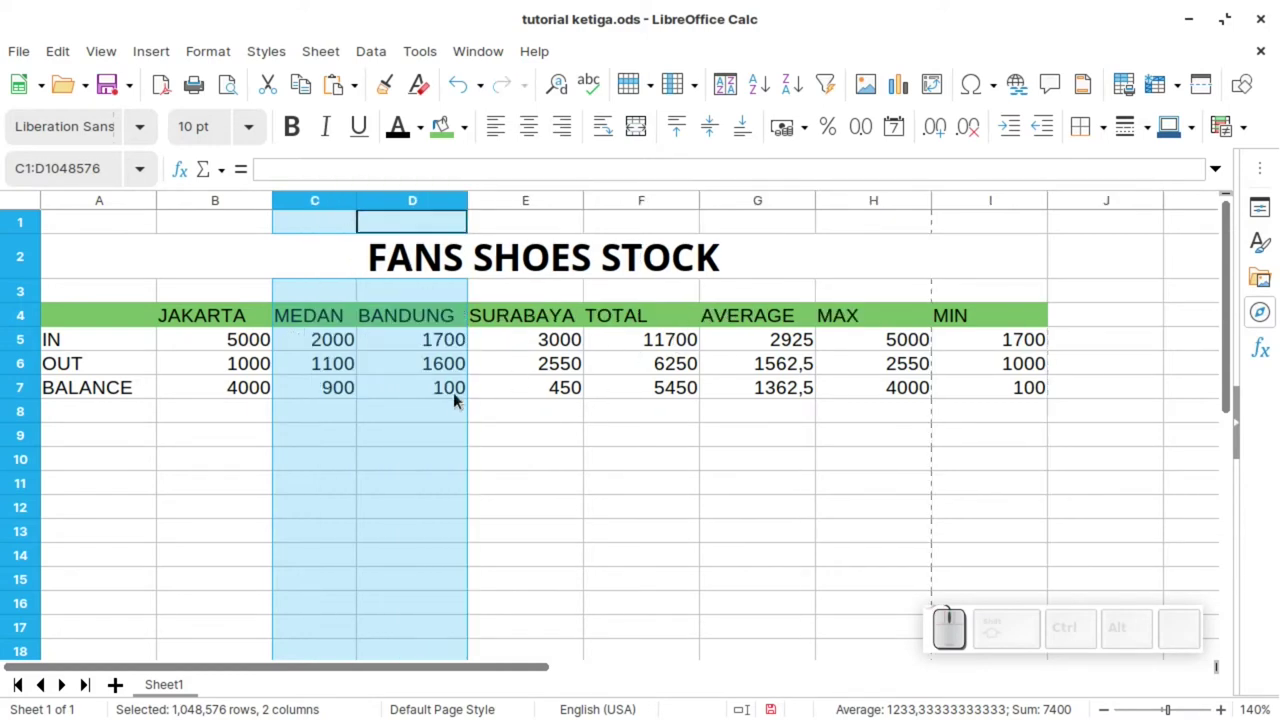
click(512, 356)
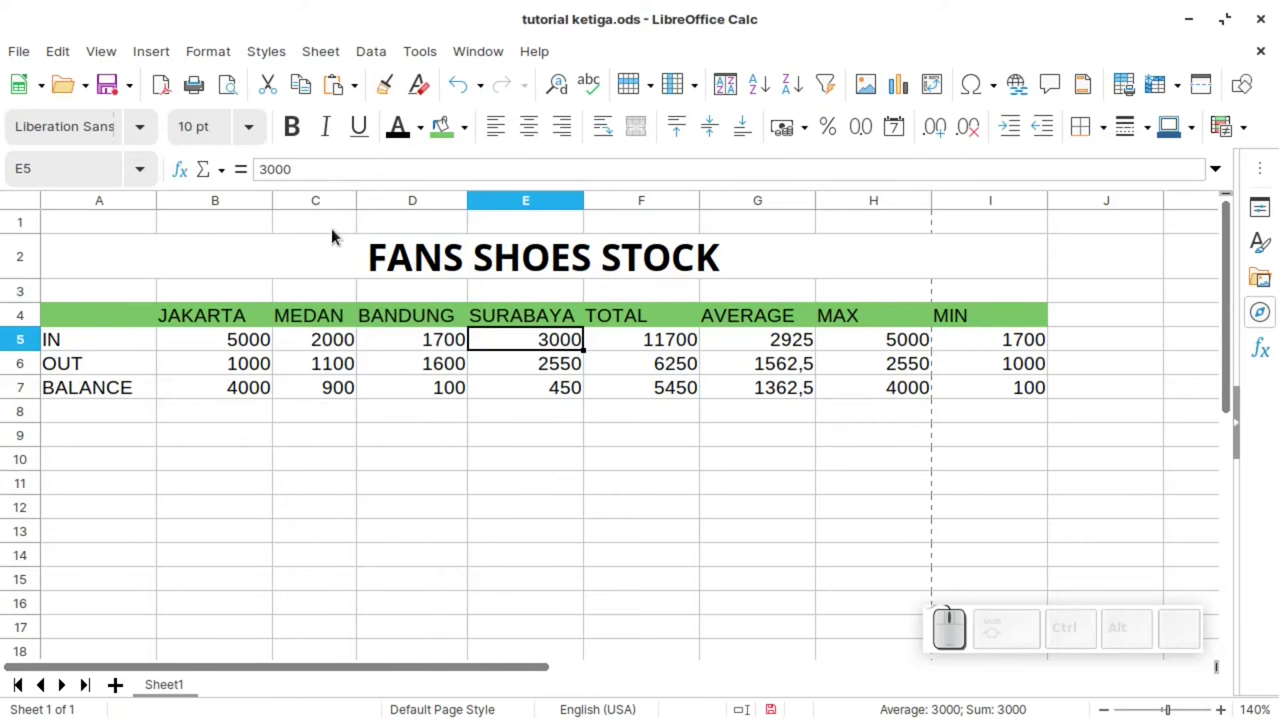
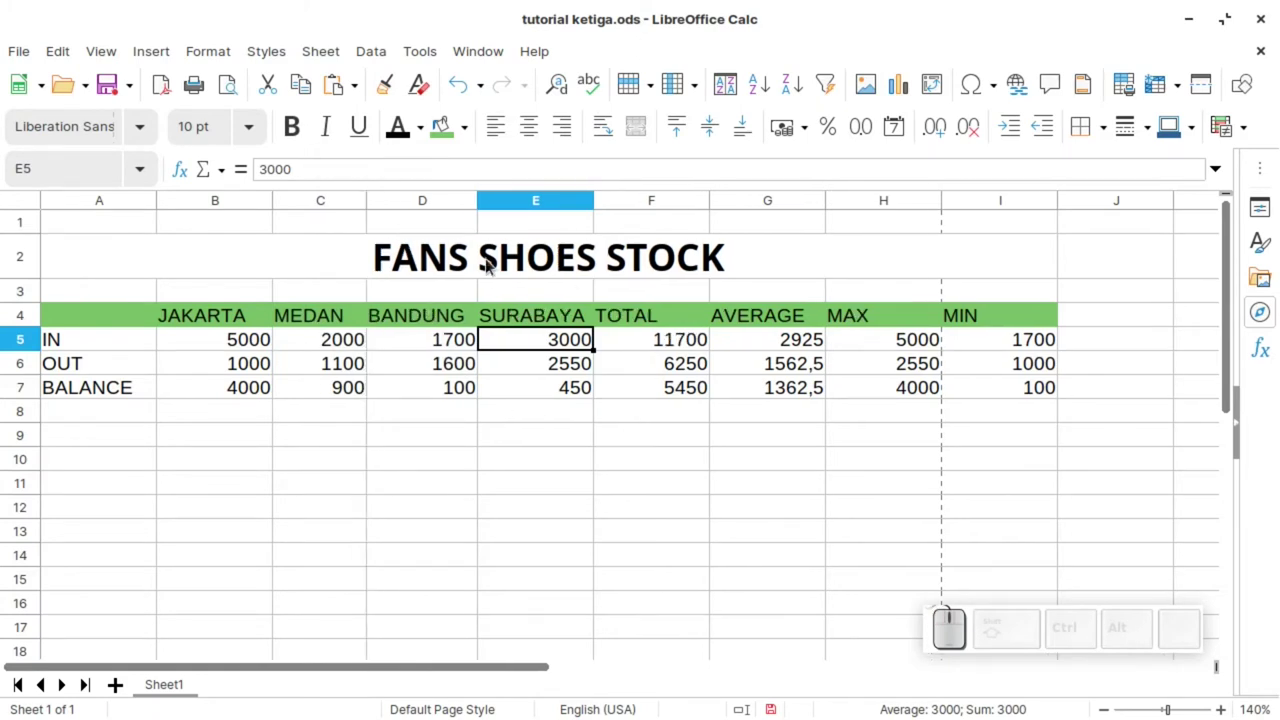
Widen columns D onward and undo an accidentally inserted blank row above the data.
click(434, 205)
click(558, 192)
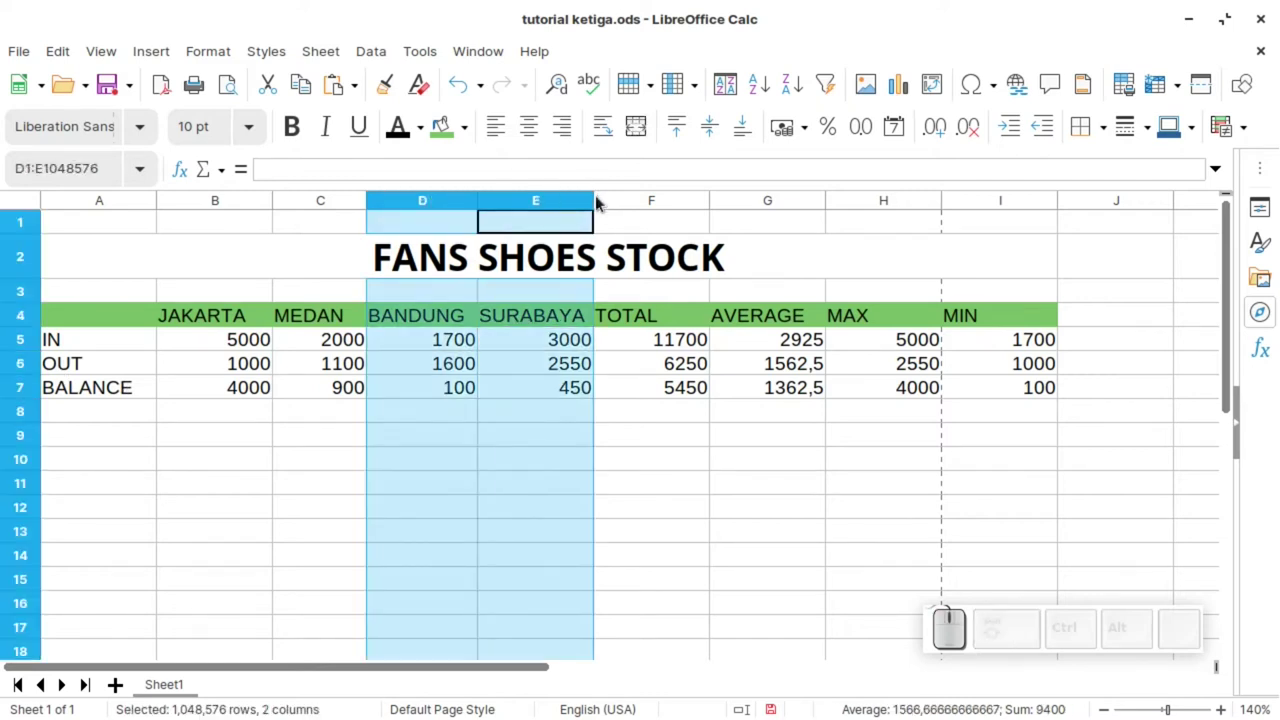
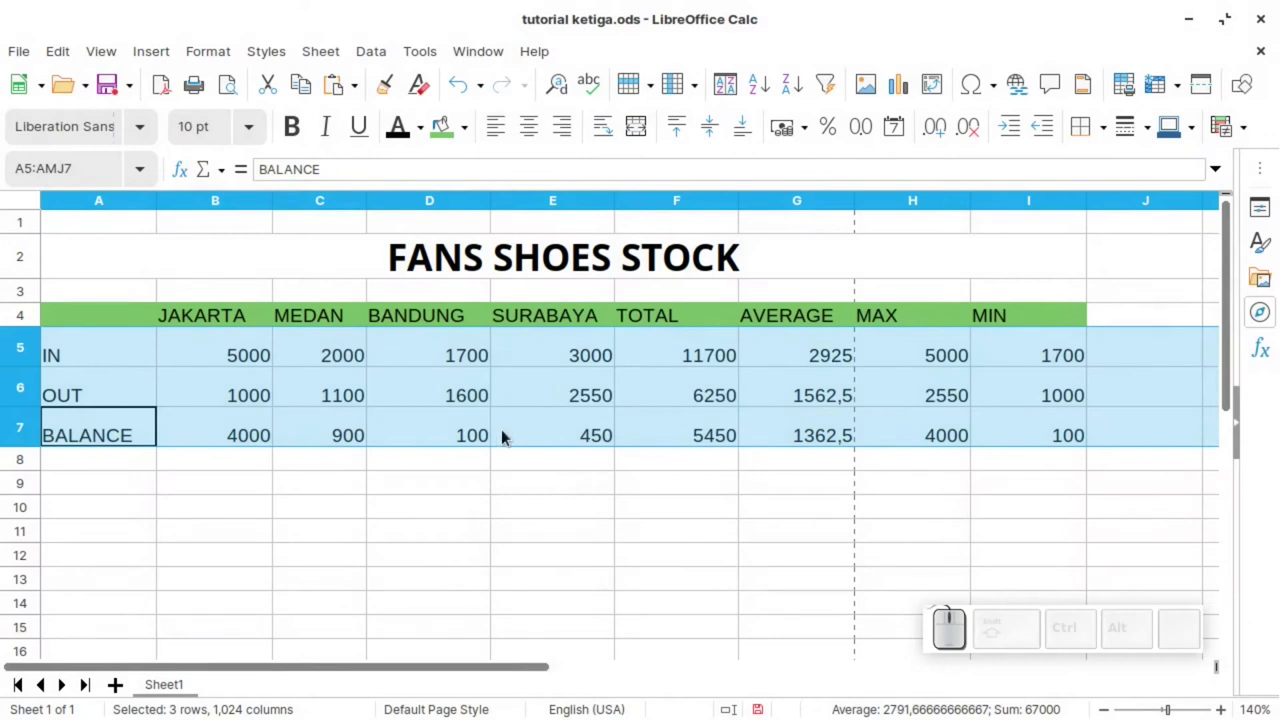
click(610, 436)
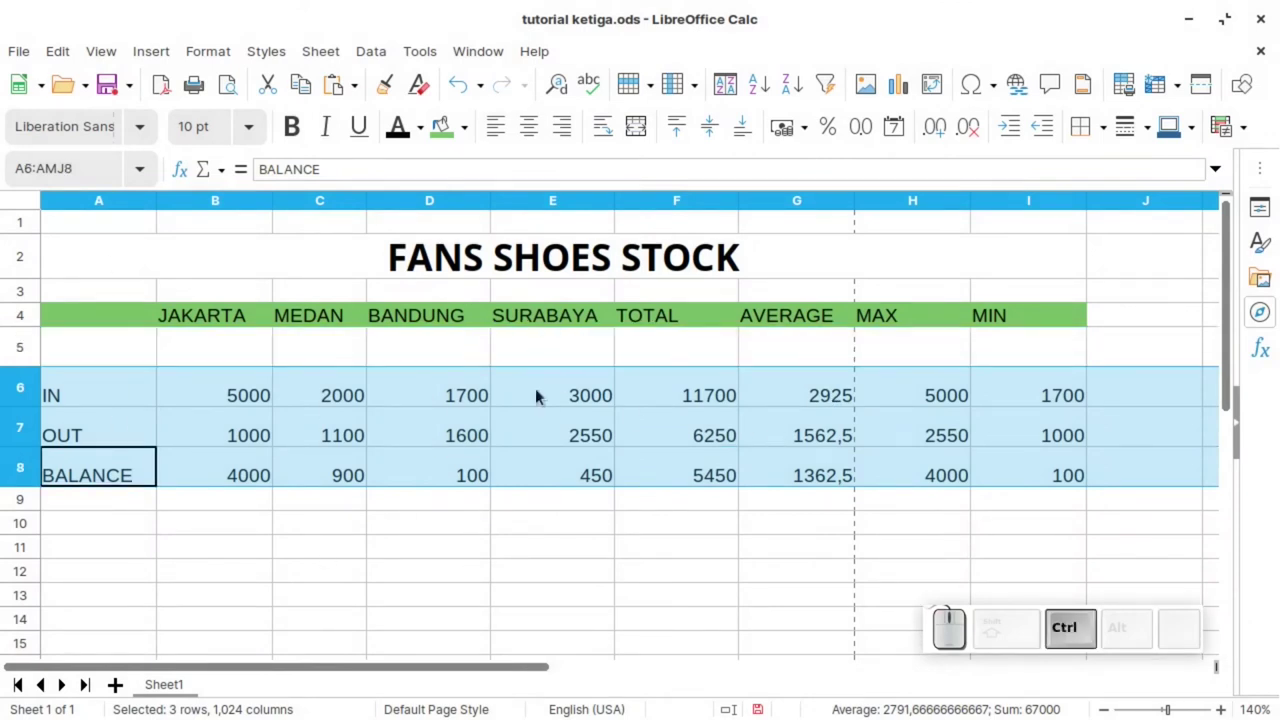
click(388, 380)
key(ctrl+z)
click(650, 479)
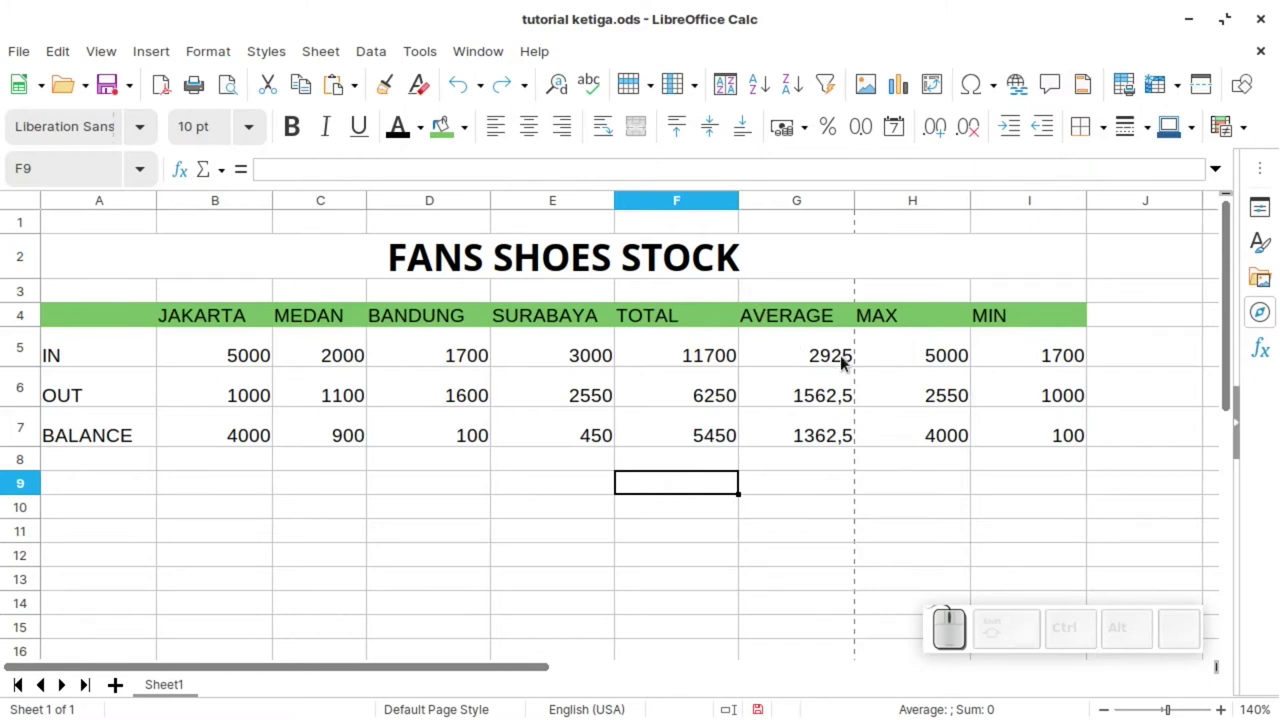
click(944, 349)
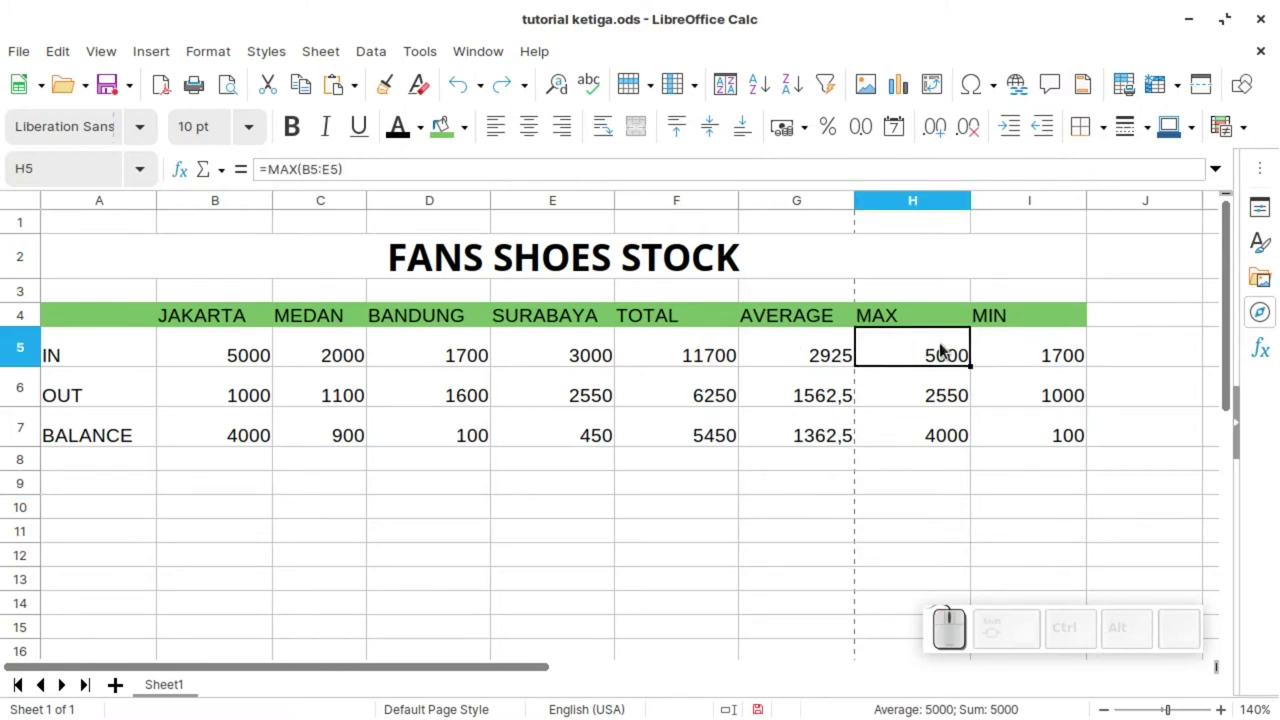
key(BackSpace)
key(Return)
click(937, 452)
click(951, 351)
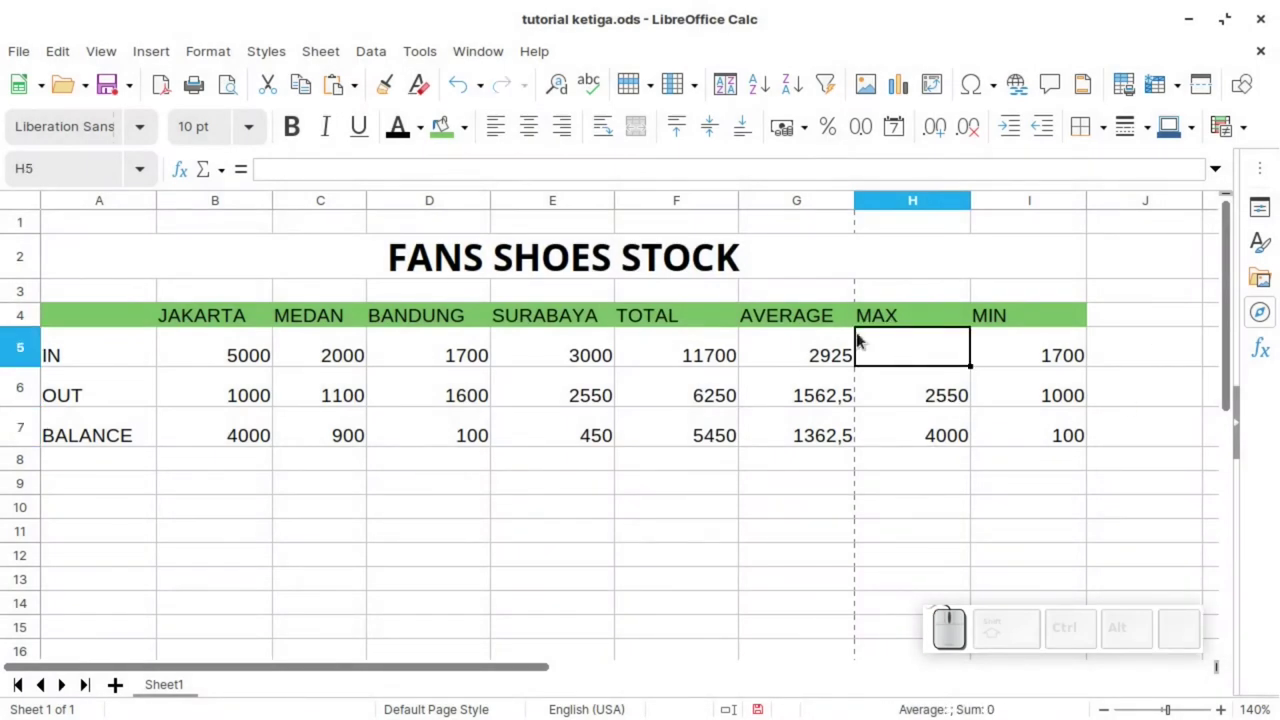
key(ctrl+z)
right_click(951, 349)
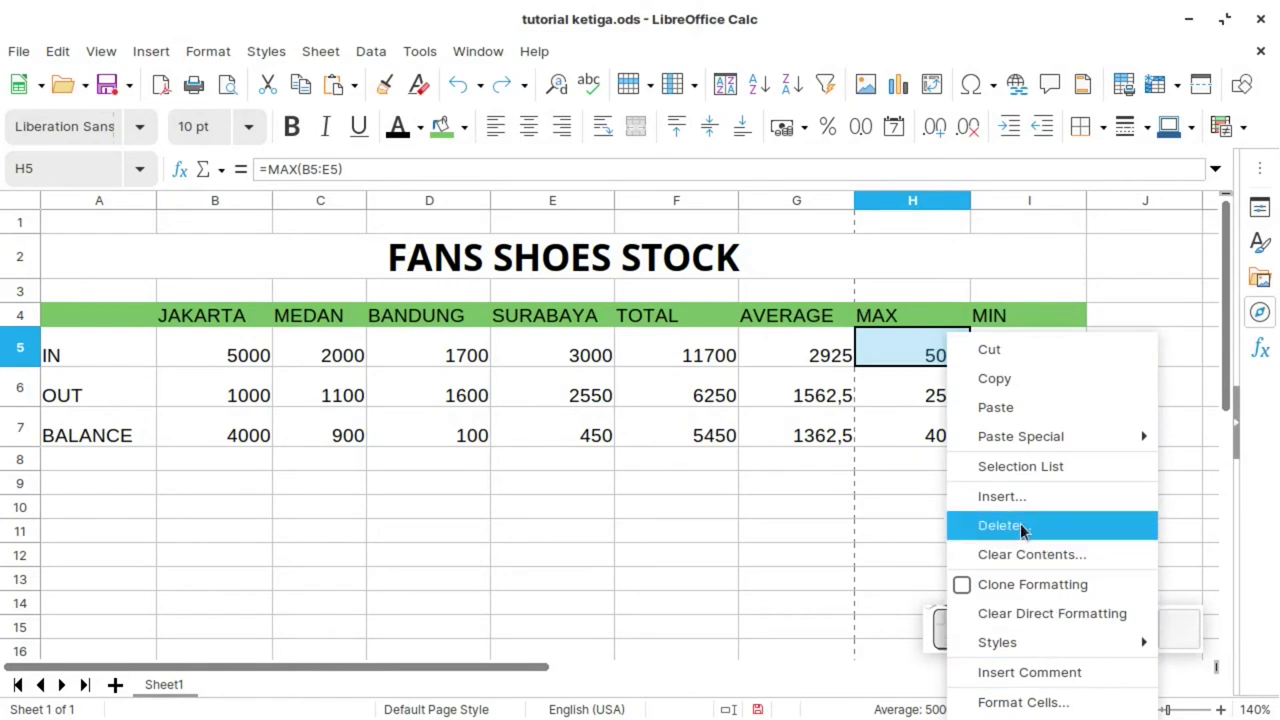
click(1026, 526)
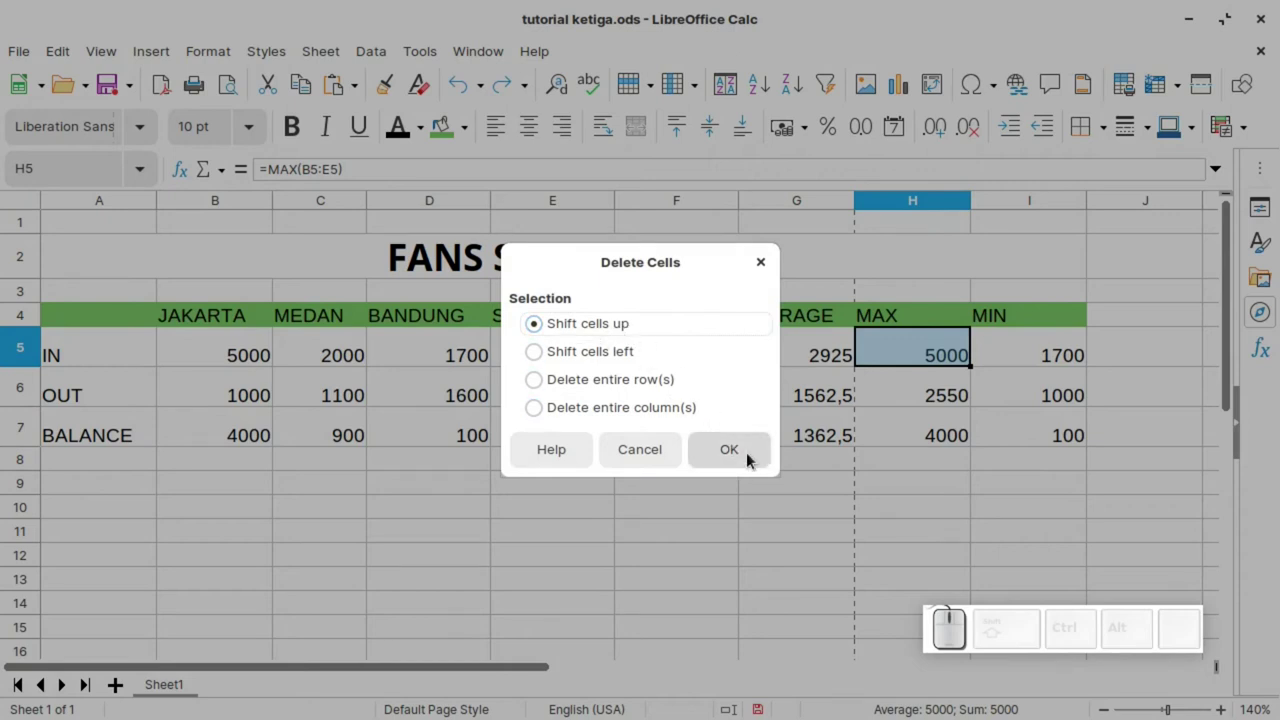
click(752, 453)
click(943, 428)
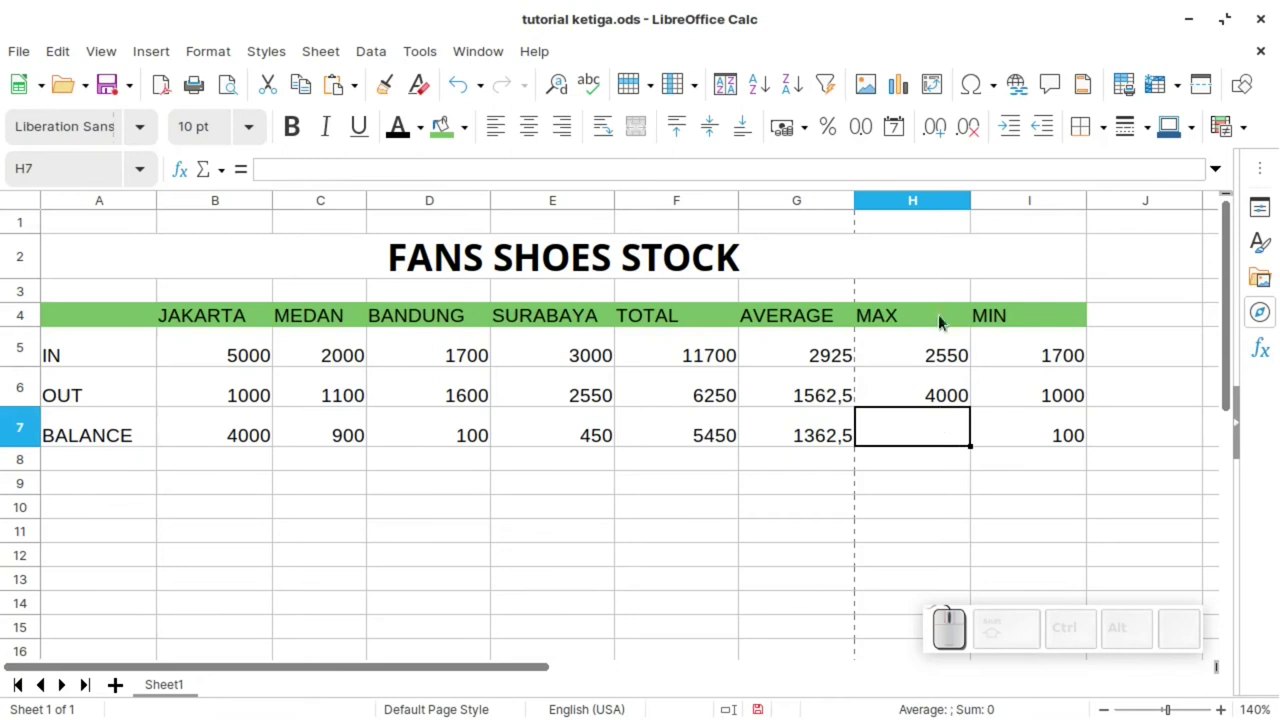
key(ctrl+z)
drag(948, 355, 1047, 630)
right_click(947, 355)
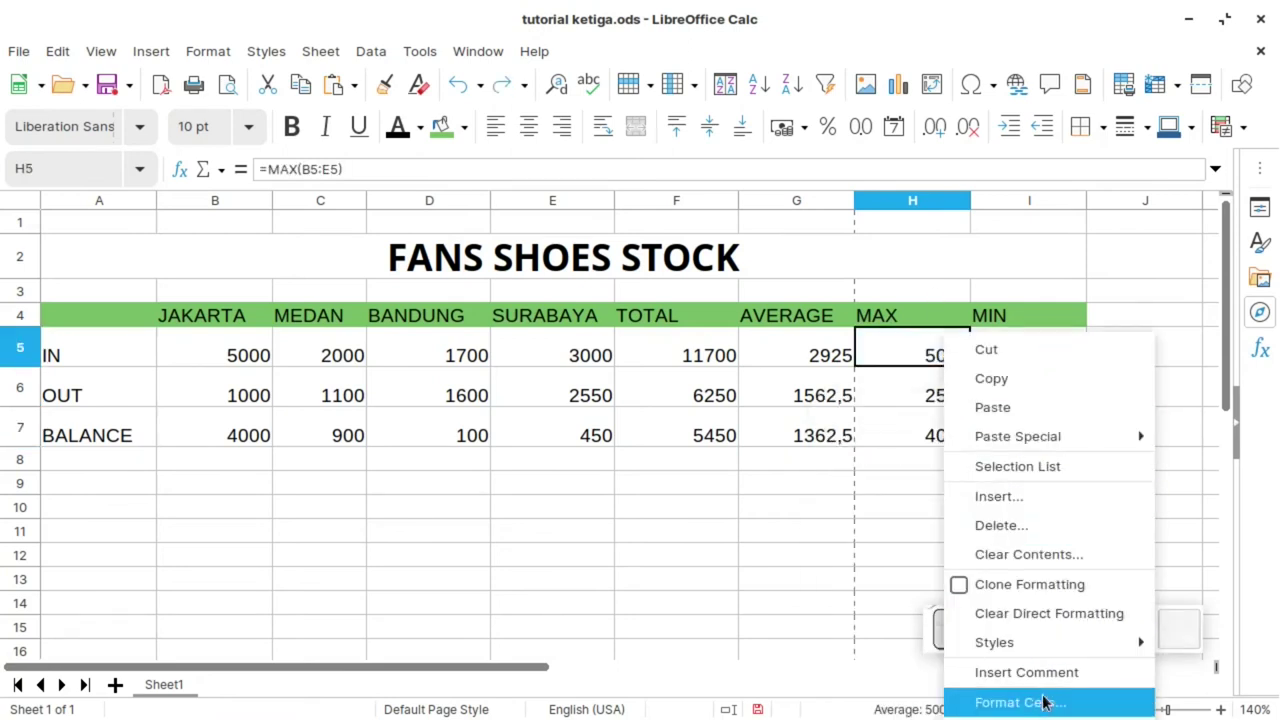
click(1028, 527)
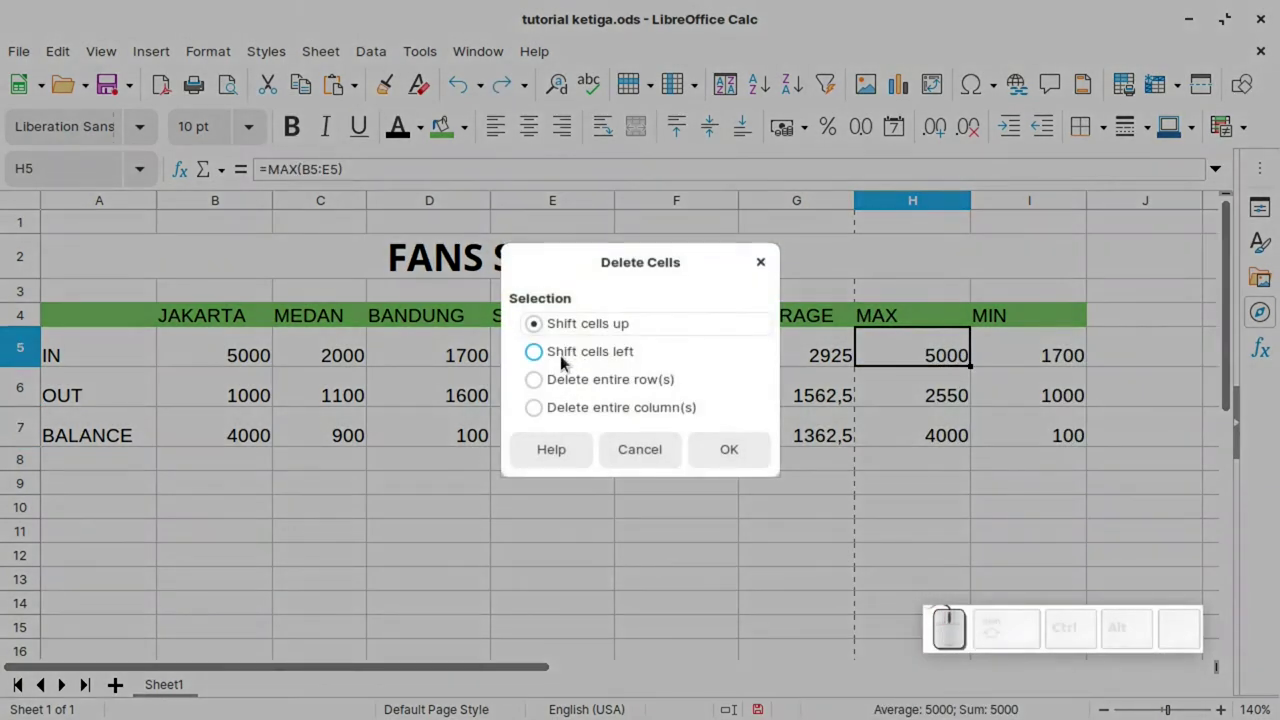
click(571, 361)
click(756, 458)
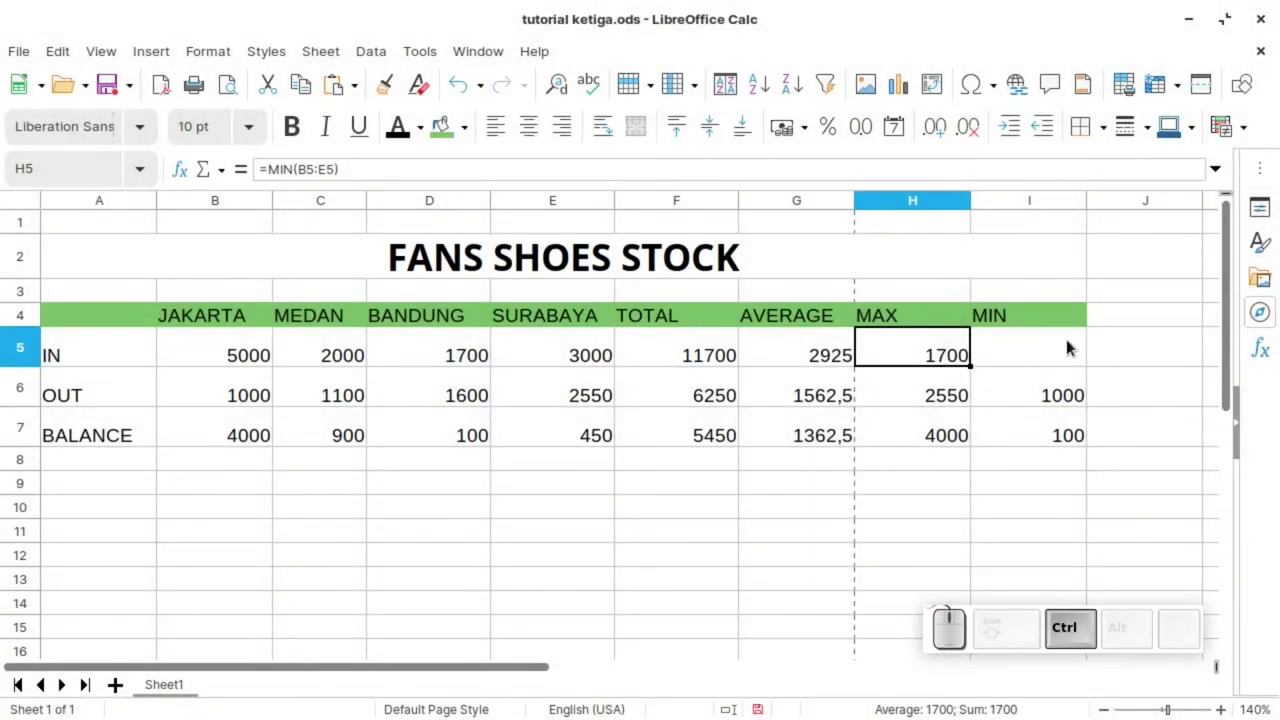
key(ctrl+z)
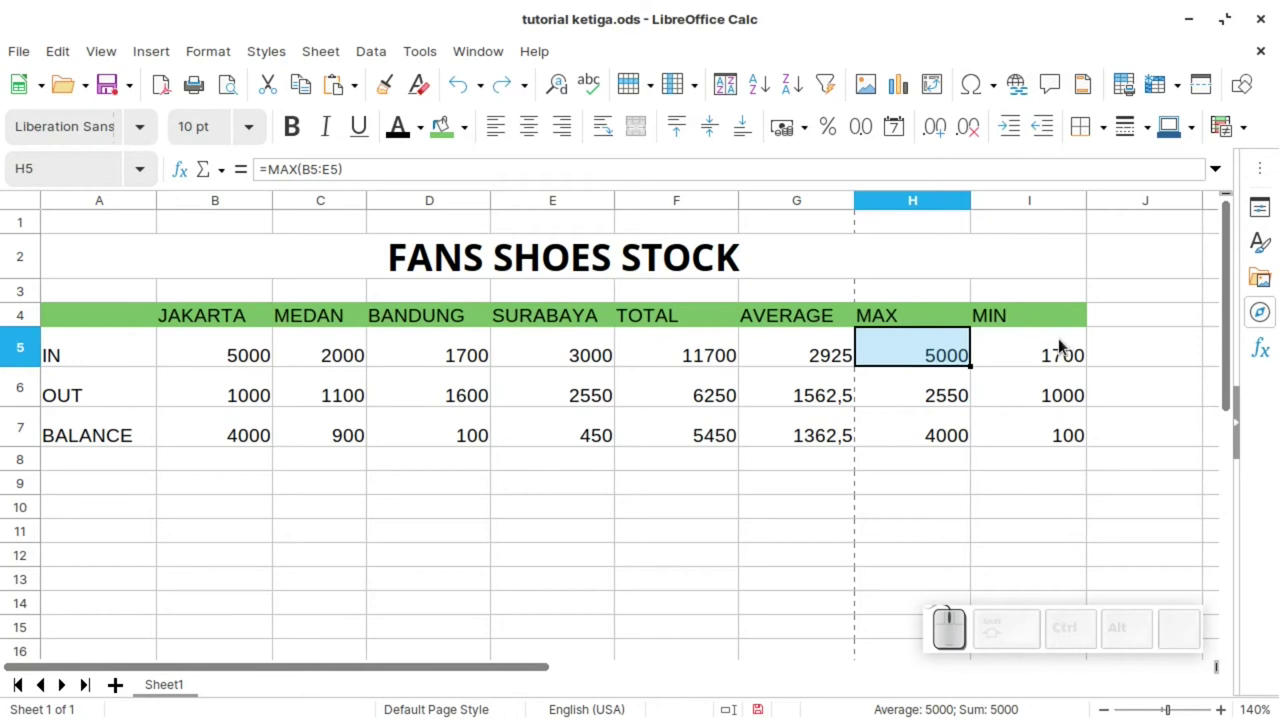
click(1054, 429)
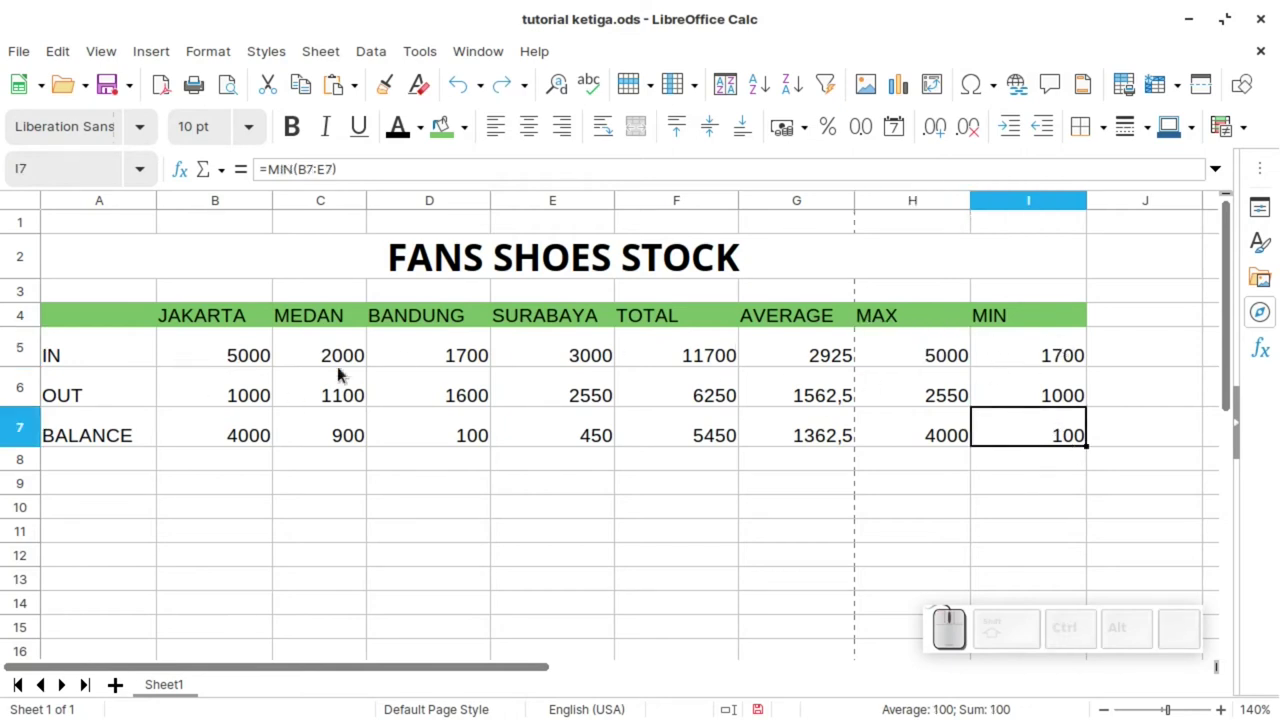
drag(239, 352, 622, 371)
click(955, 342)
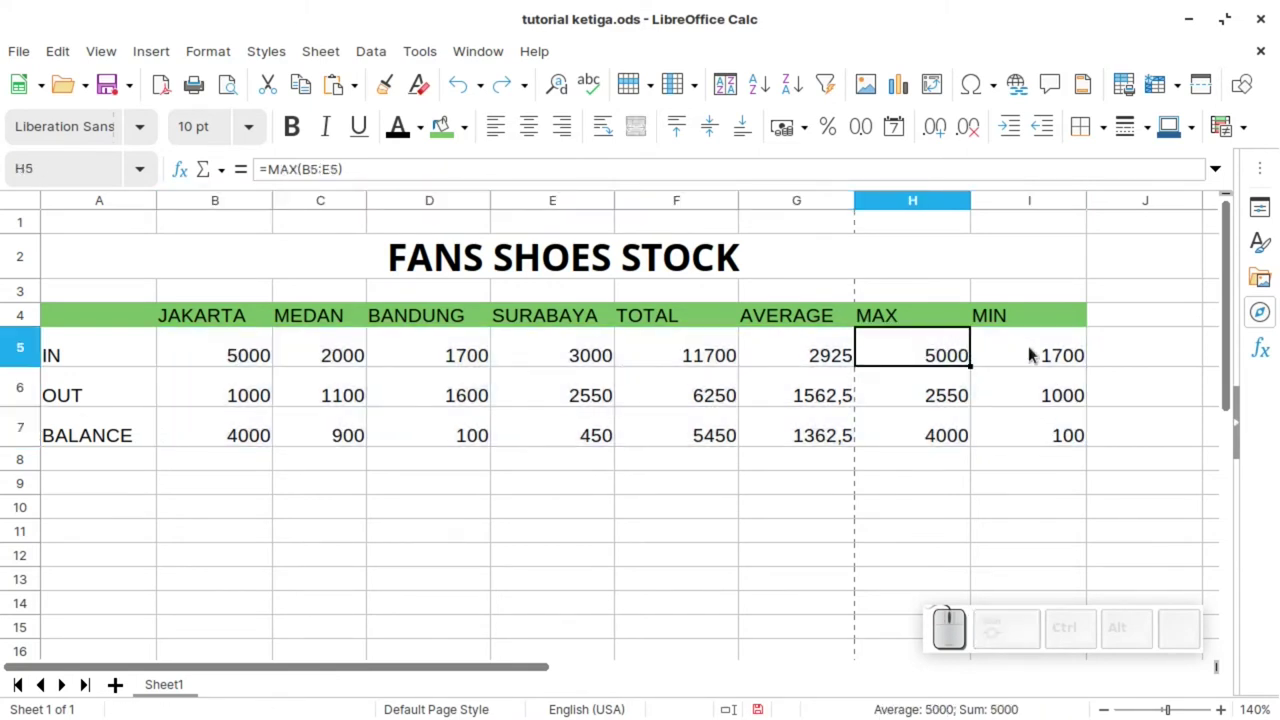
click(1047, 444)
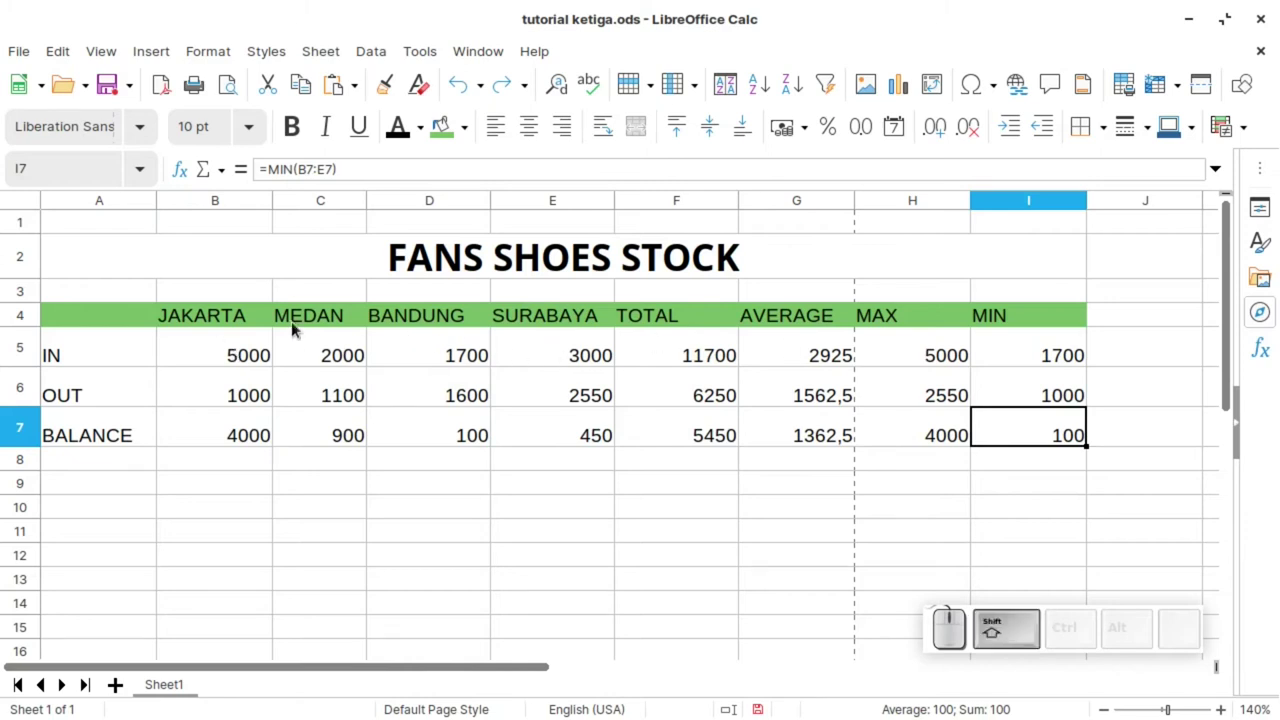
click(233, 355)
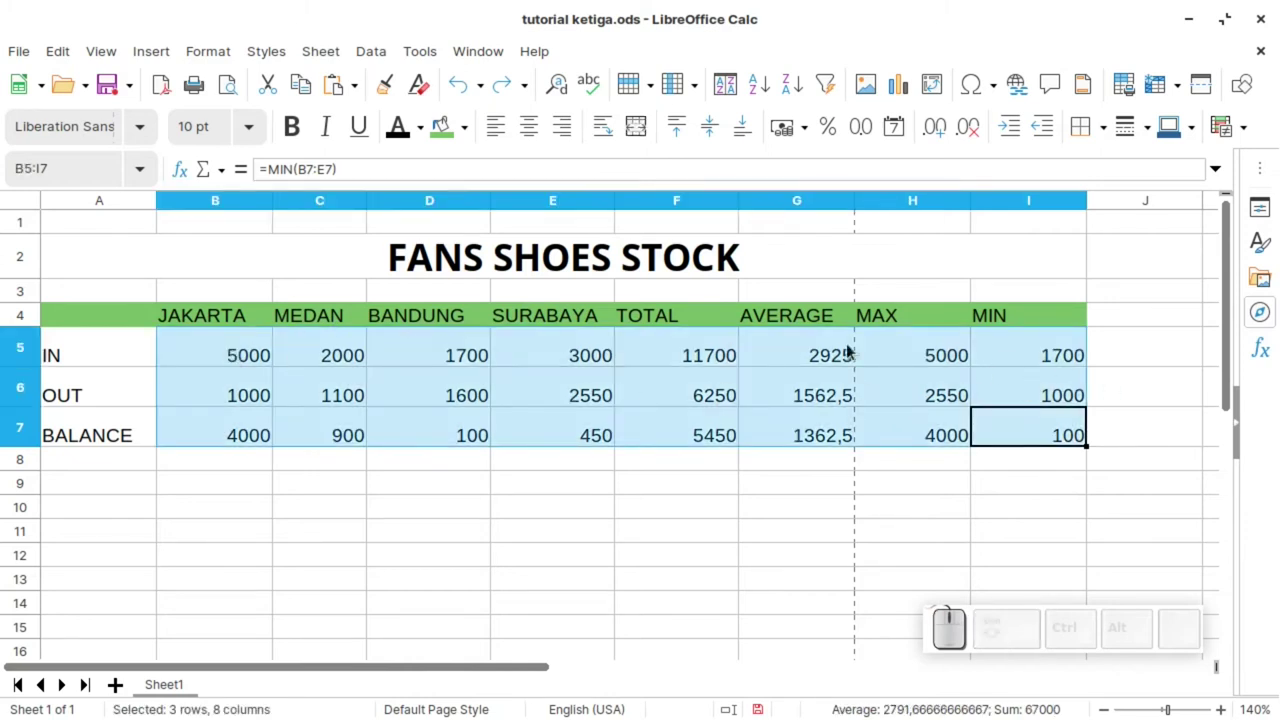
click(693, 438)
click(642, 389)
click(1061, 443)
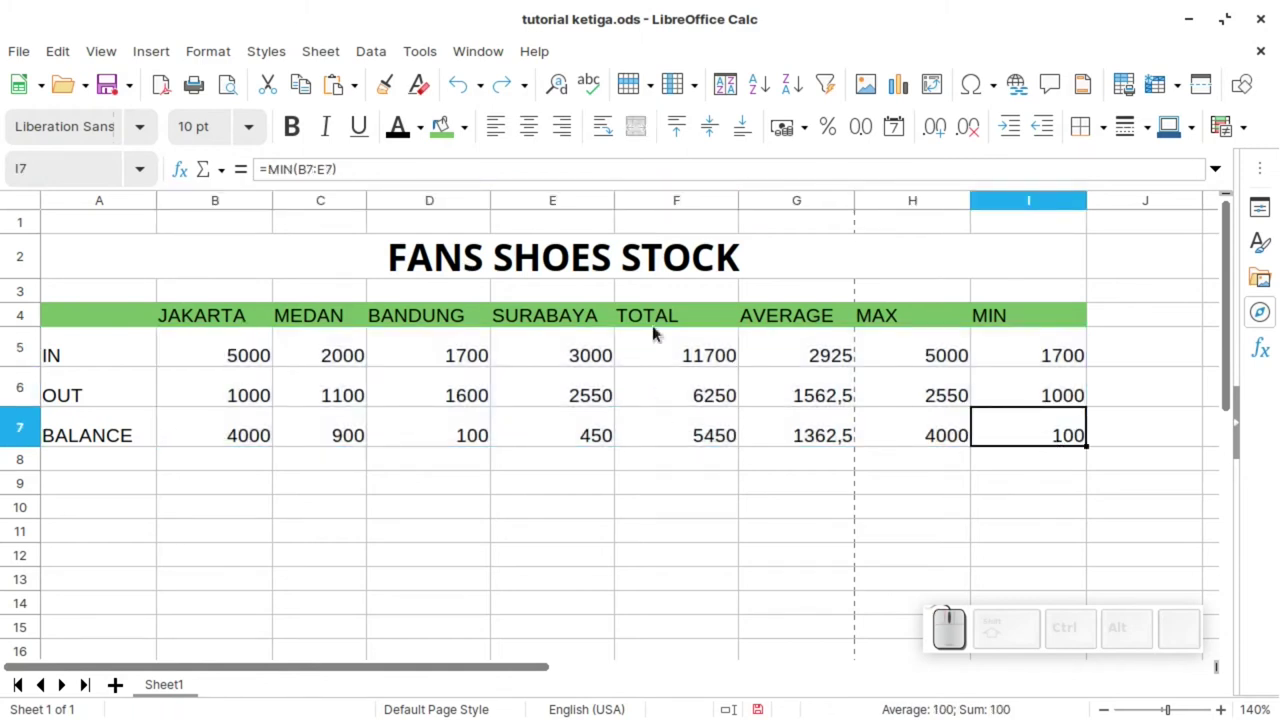
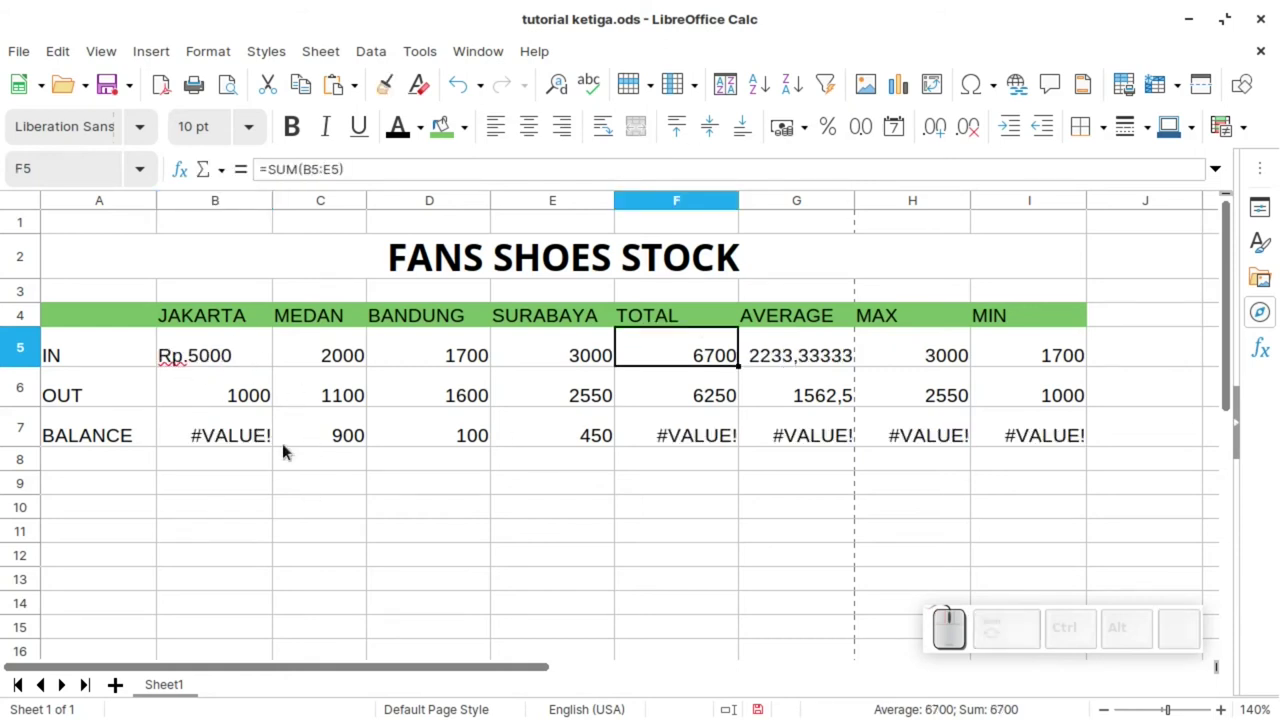
click(233, 436)
click(670, 431)
drag(1044, 434, 214, 501)
click(215, 495)
key(ctrl+z)
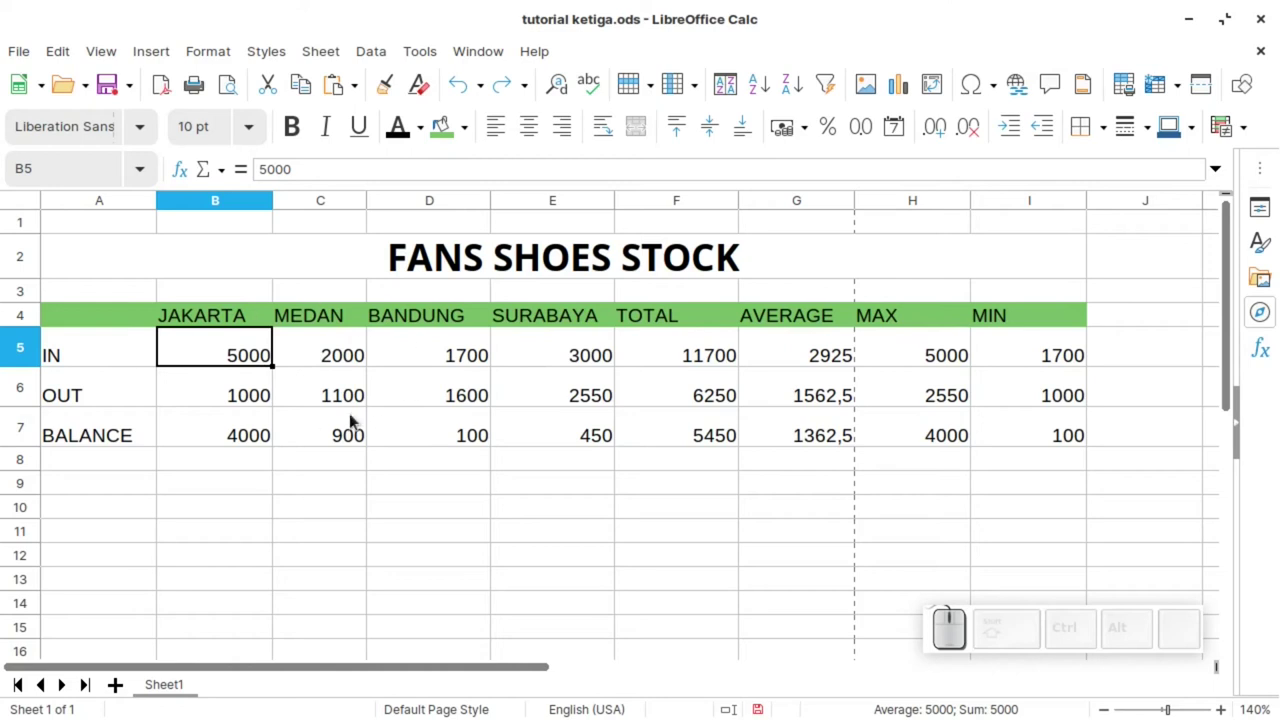
drag(251, 430, 495, 428)
click(249, 355)
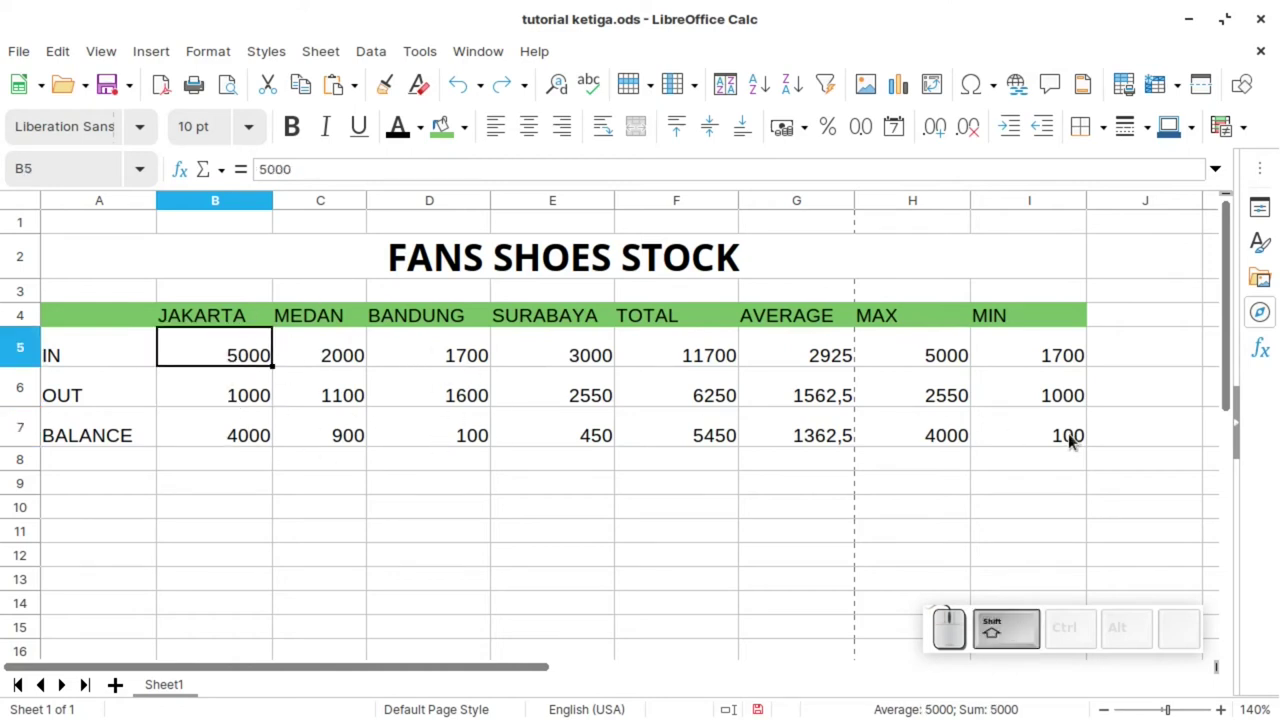
Format the figures B5:I7 as Rupiah currency and check the MAX formula in H5.
click(1071, 441)
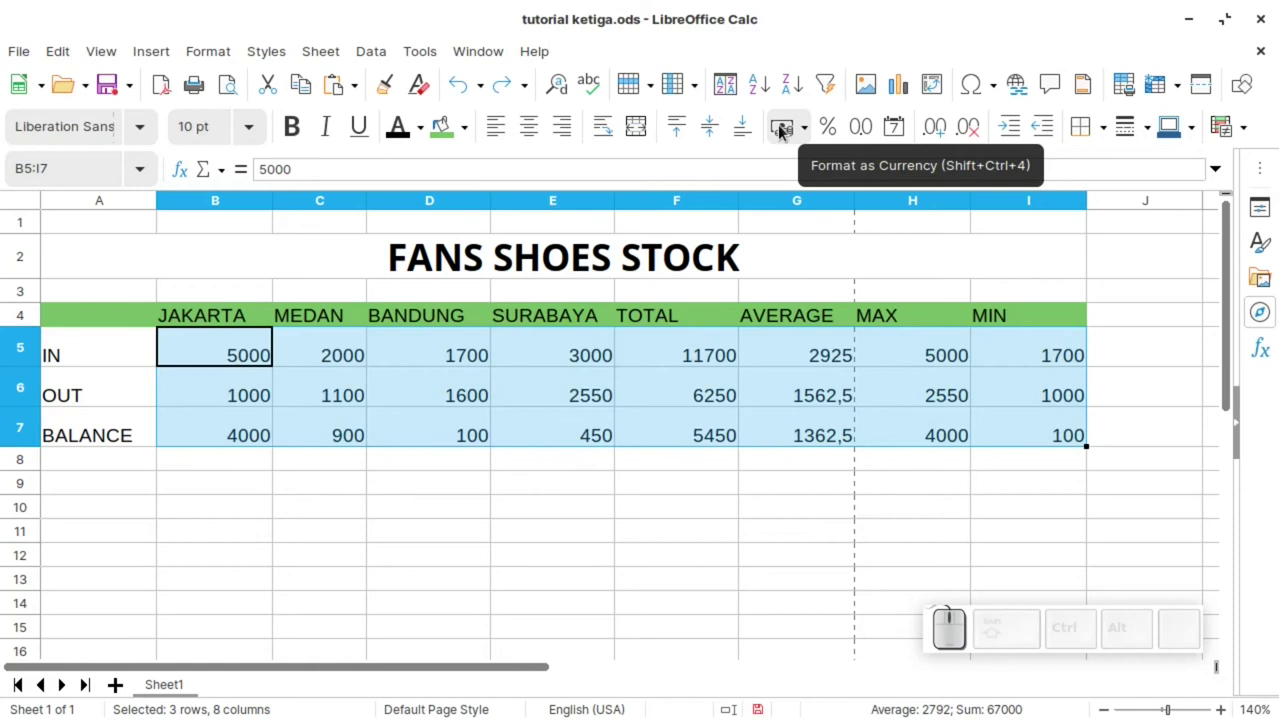
click(782, 132)
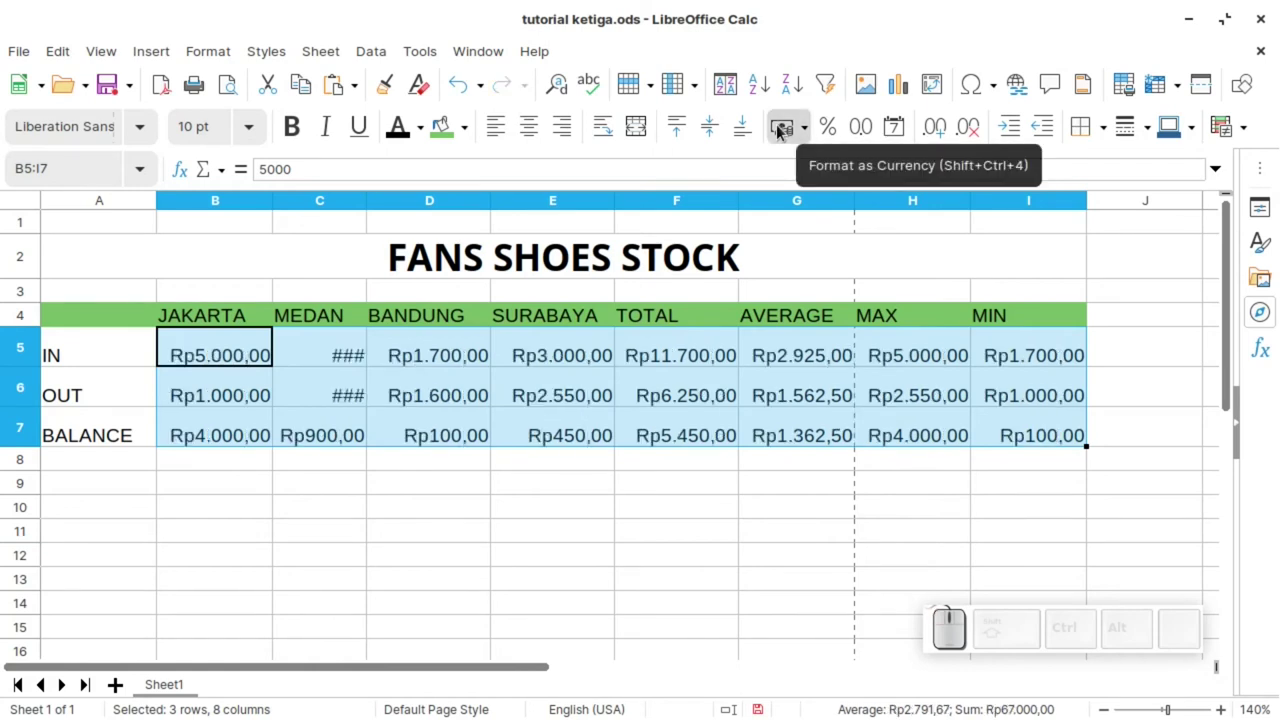
click(1019, 433)
click(973, 491)
click(878, 366)
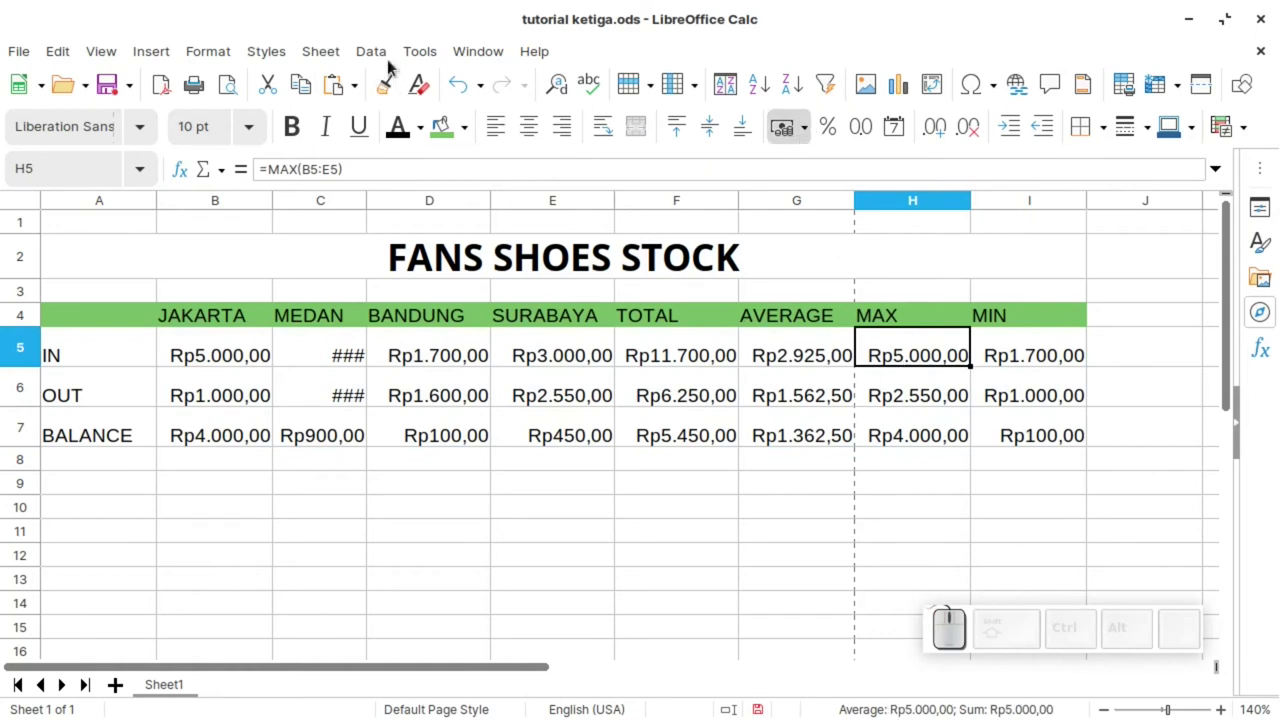
Set the locale to English (USA) in Options > Language Settings > Languages.
click(384, 48)
click(447, 6)
click(439, 59)
click(460, 669)
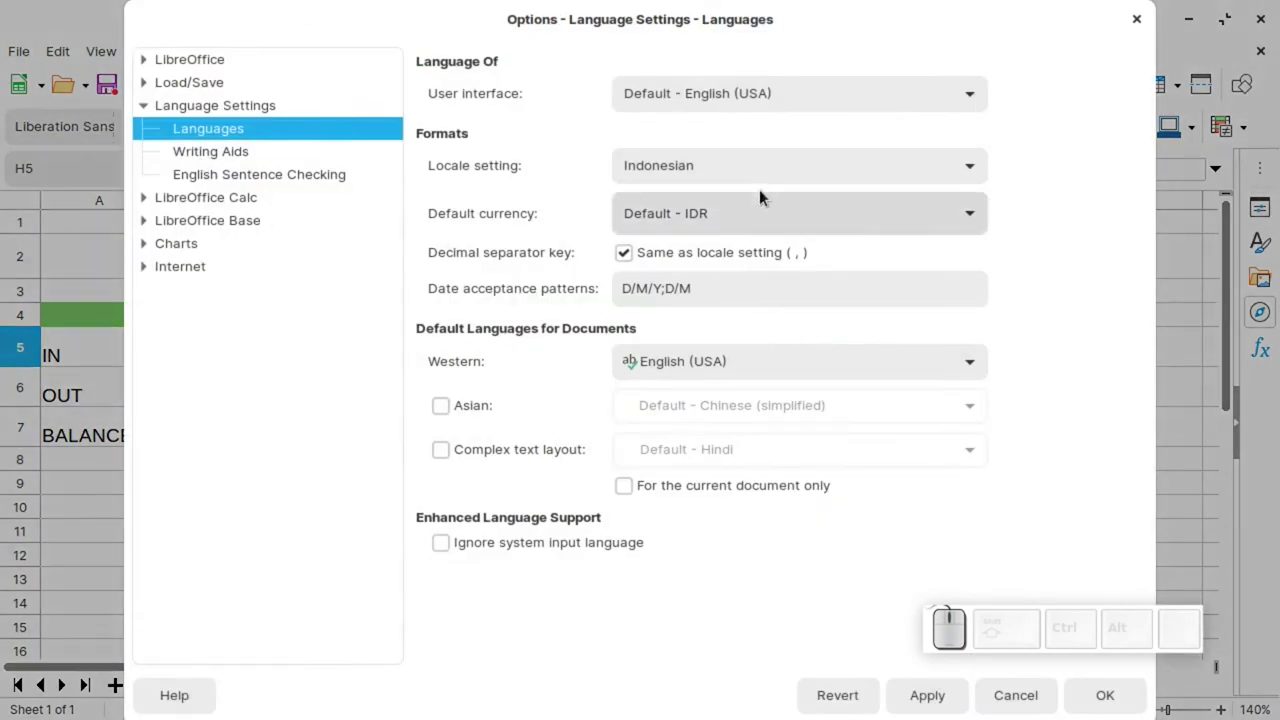
click(782, 162)
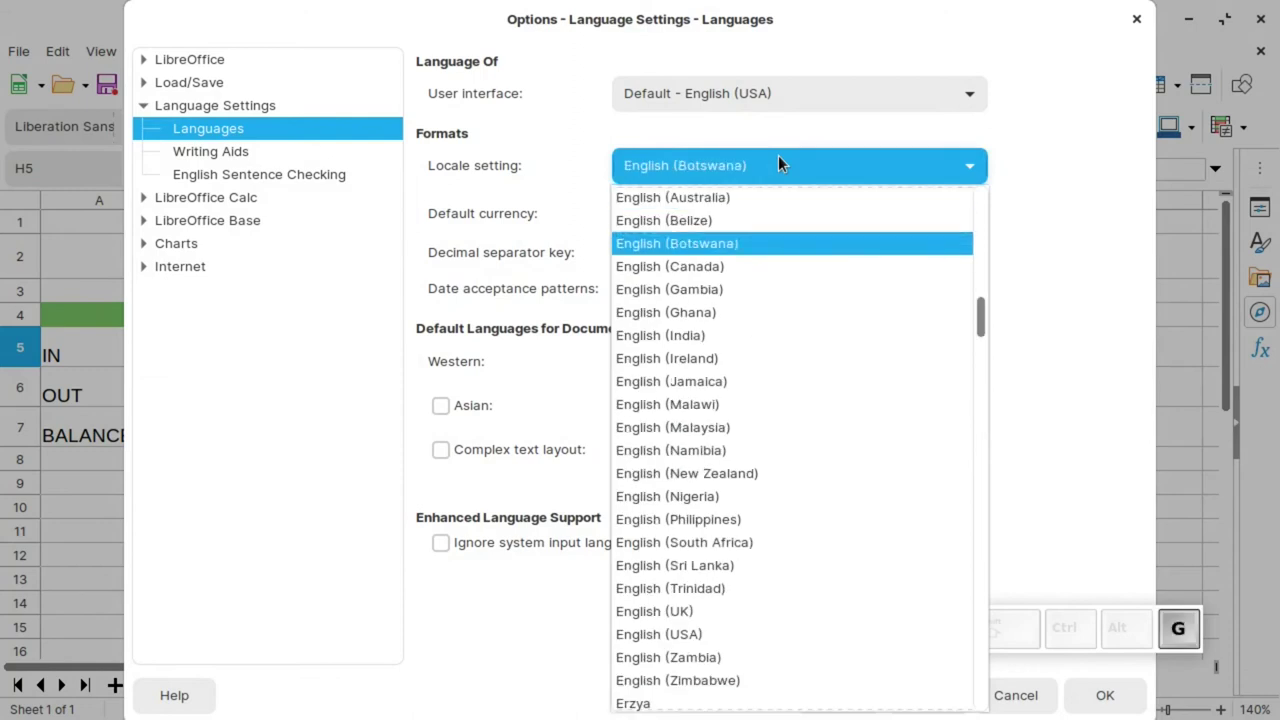
click(704, 508)
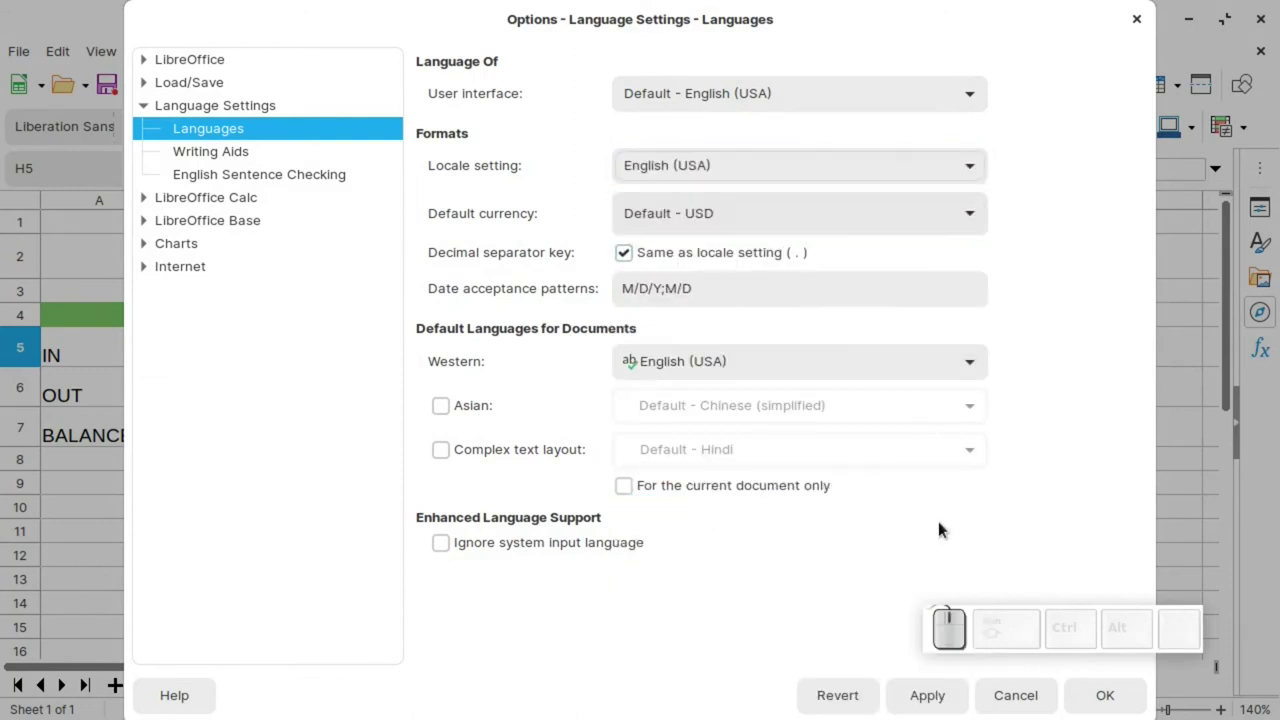
click(926, 694)
Reapply currency format to B5:I7 so the figures show dollar signs.
drag(1115, 701, 629, 426)
click(628, 410)
click(1039, 448)
click(215, 347)
click(784, 130)
click(785, 141)
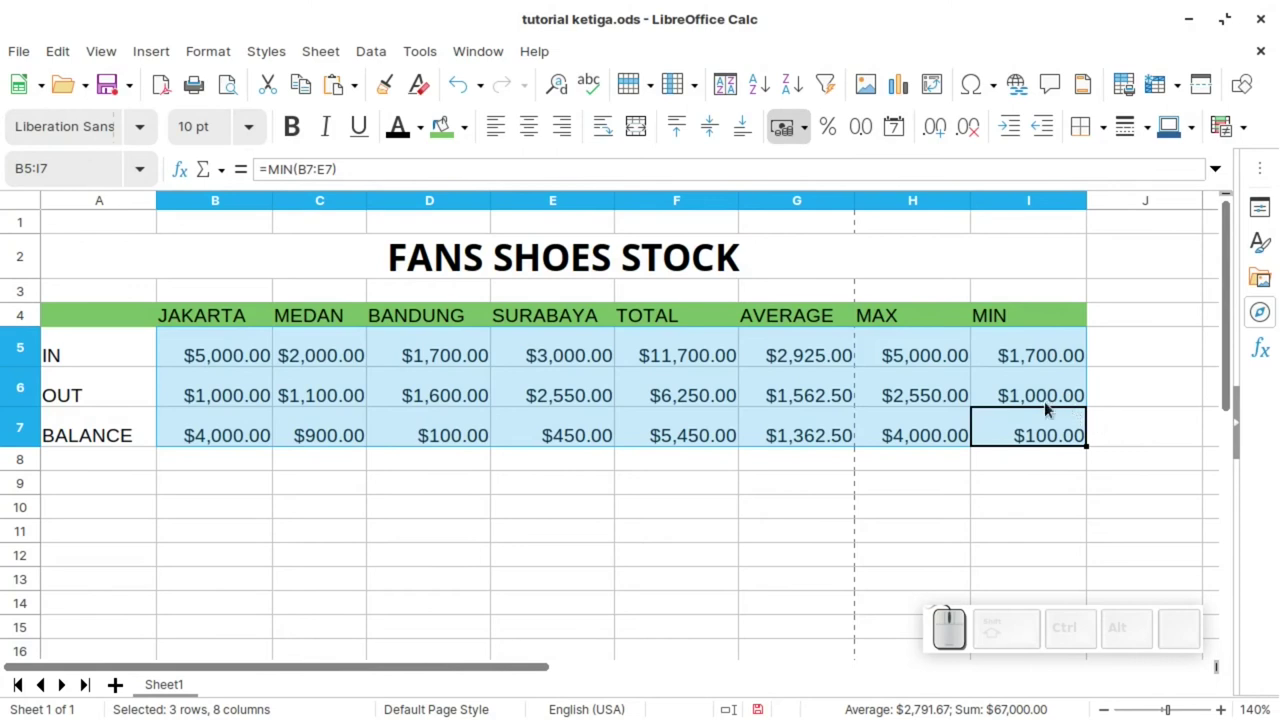
click(965, 374)
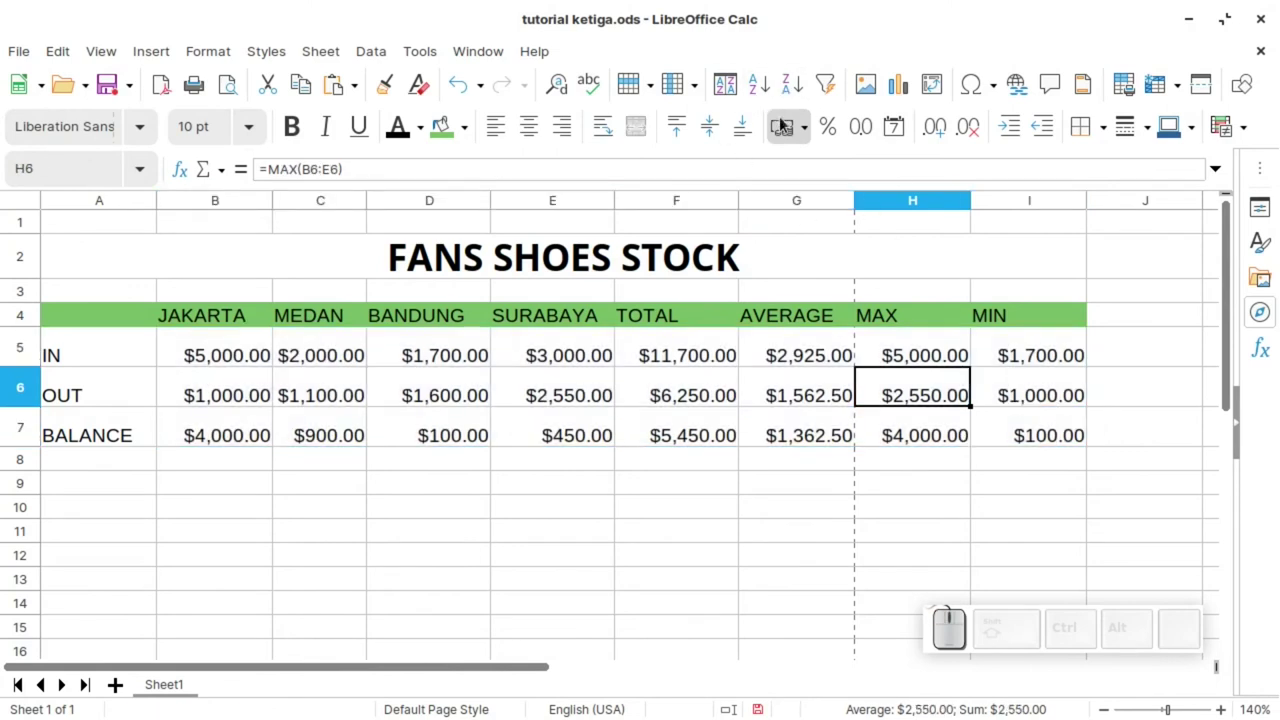
Set the locale back to Indonesian so IDR becomes the default currency.
click(427, 55)
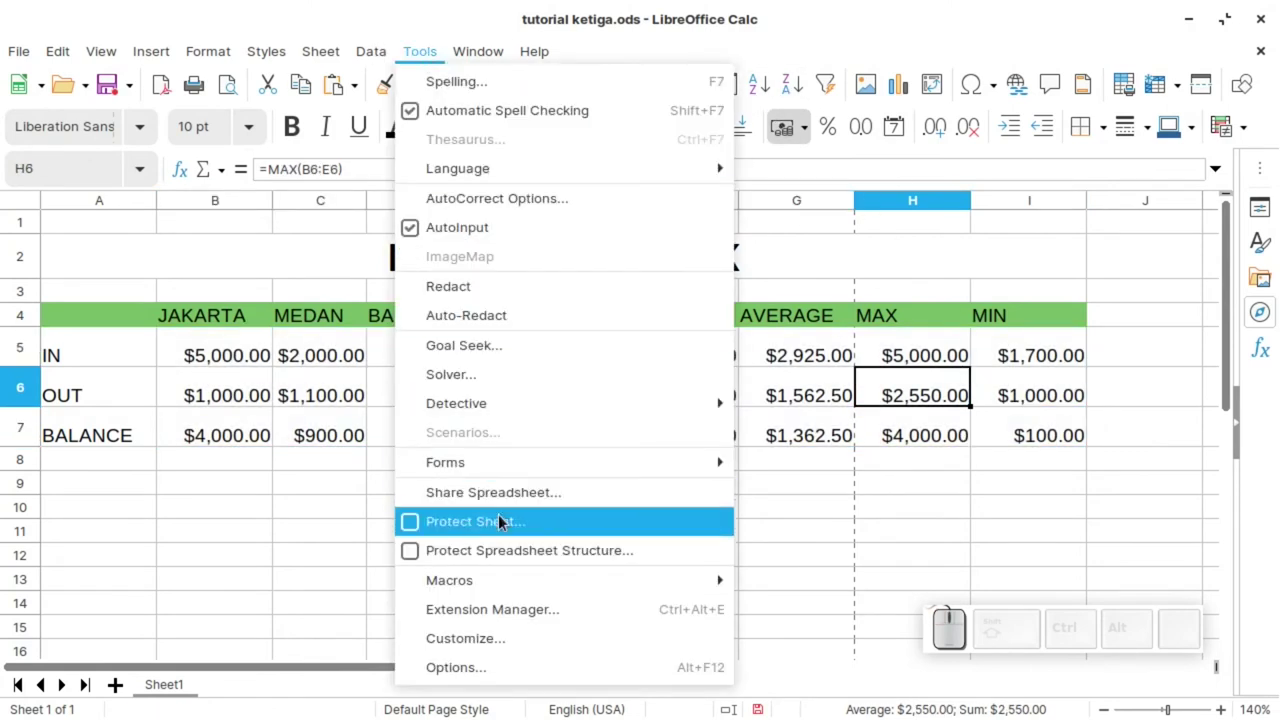
click(500, 664)
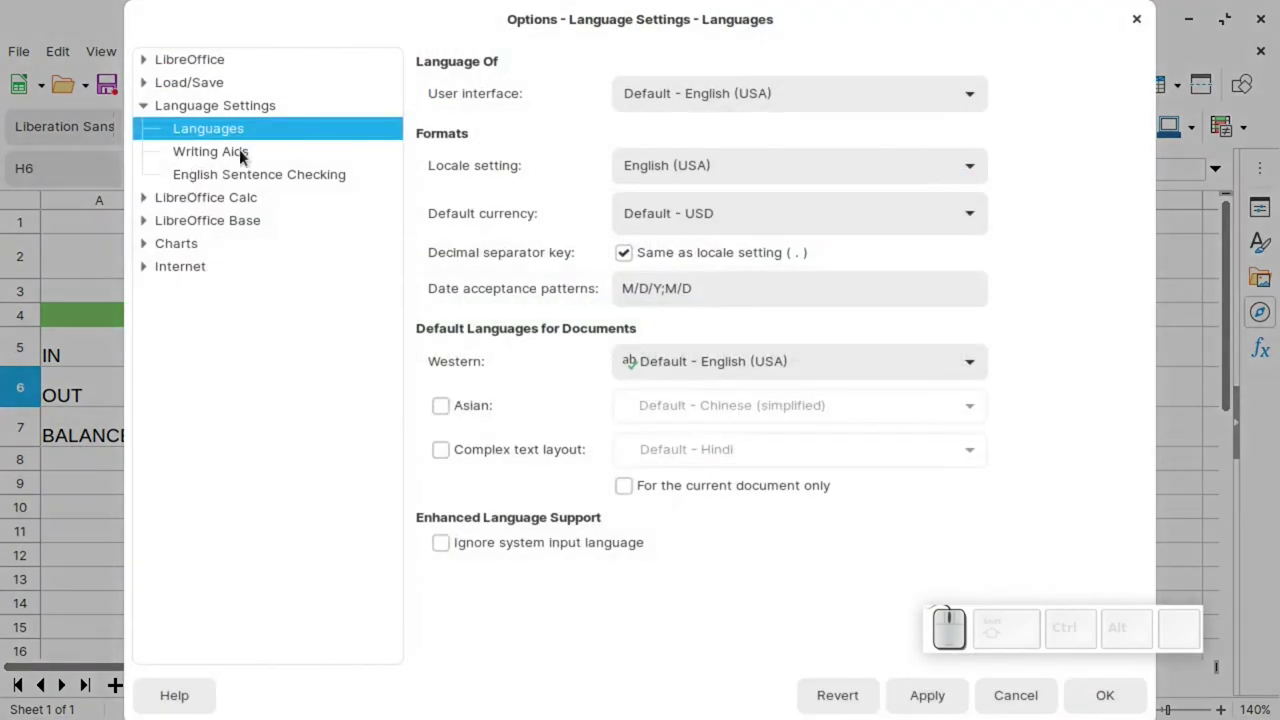
click(683, 164)
key(Return)
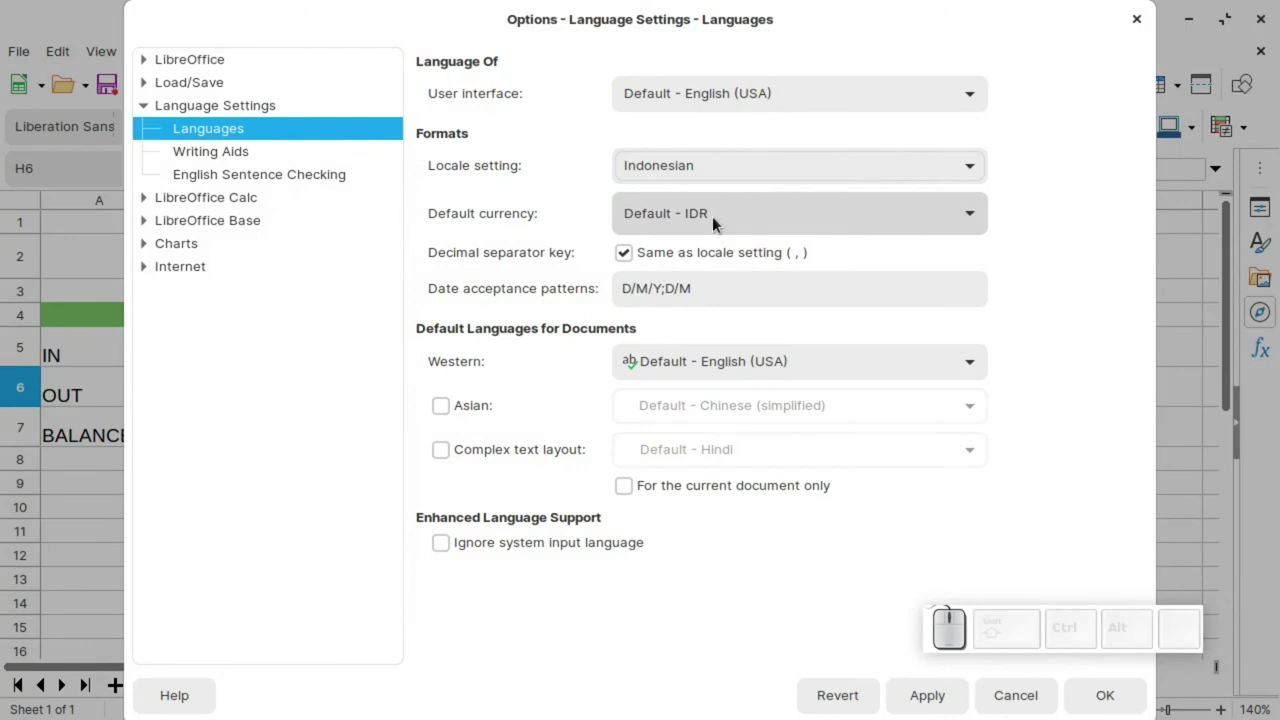
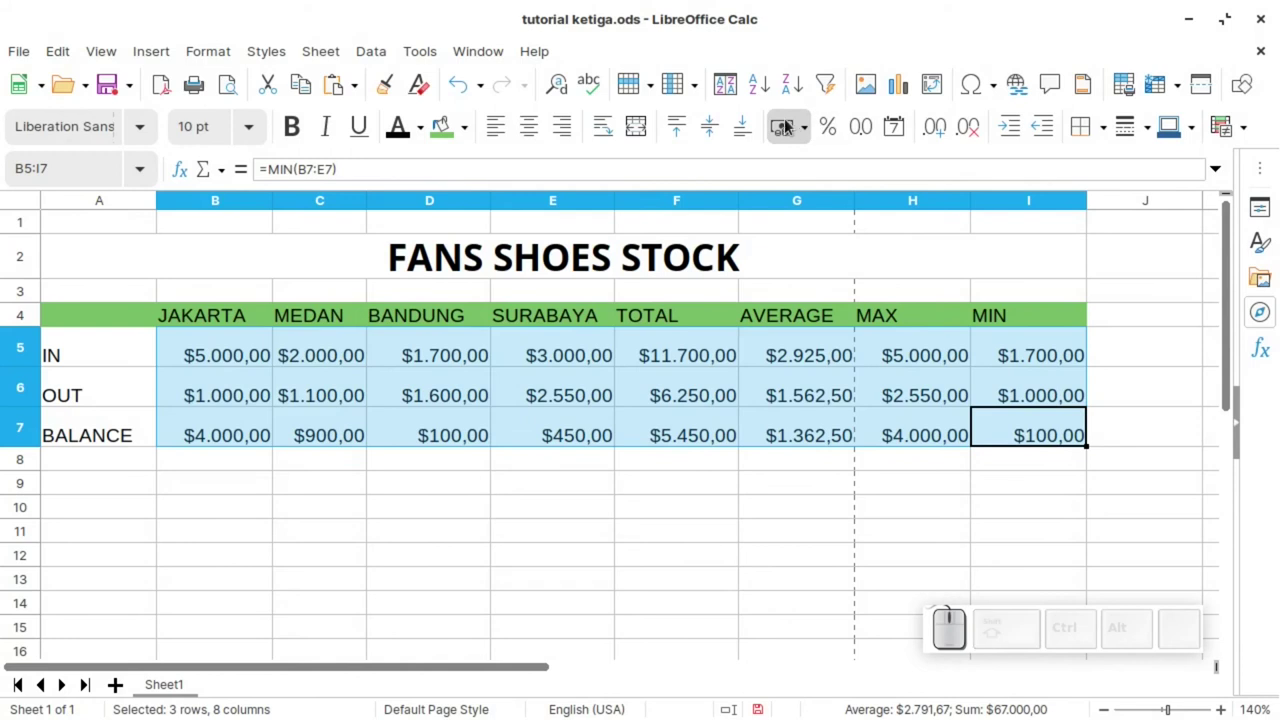
Reapply Rupiah currency format and autofit columns C through I so no ### remains.
click(784, 126)
click(784, 126)
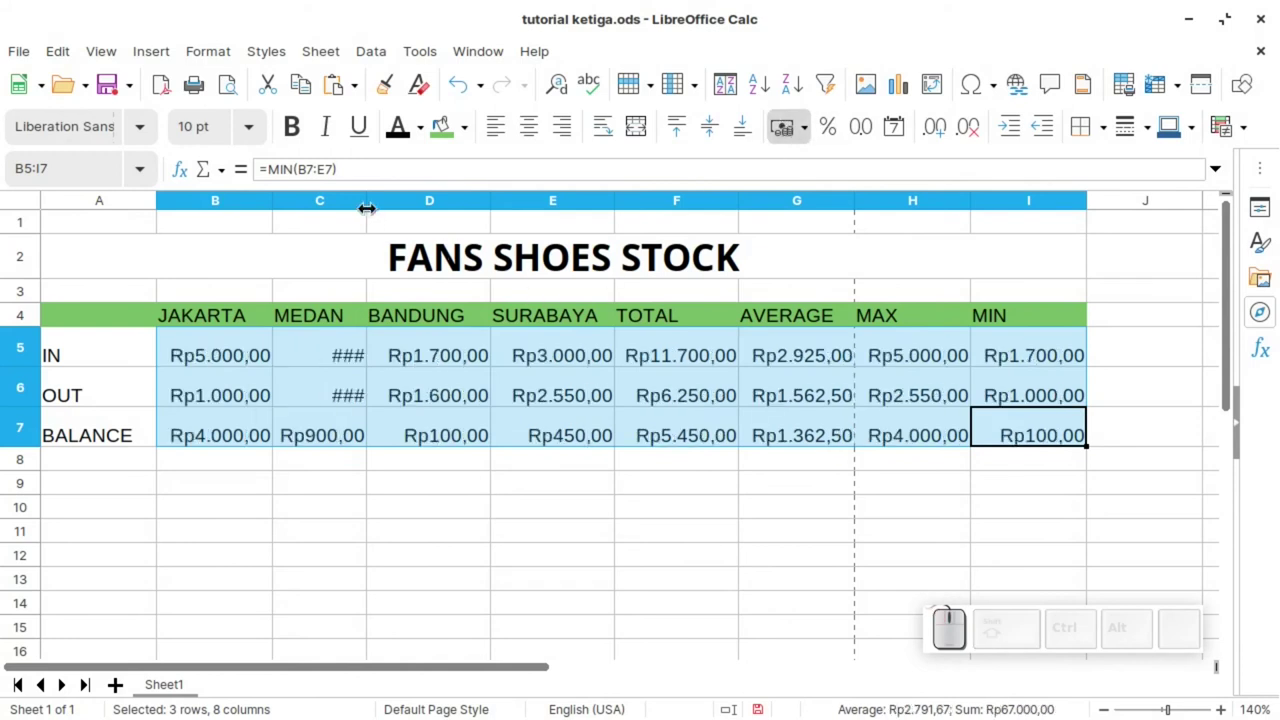
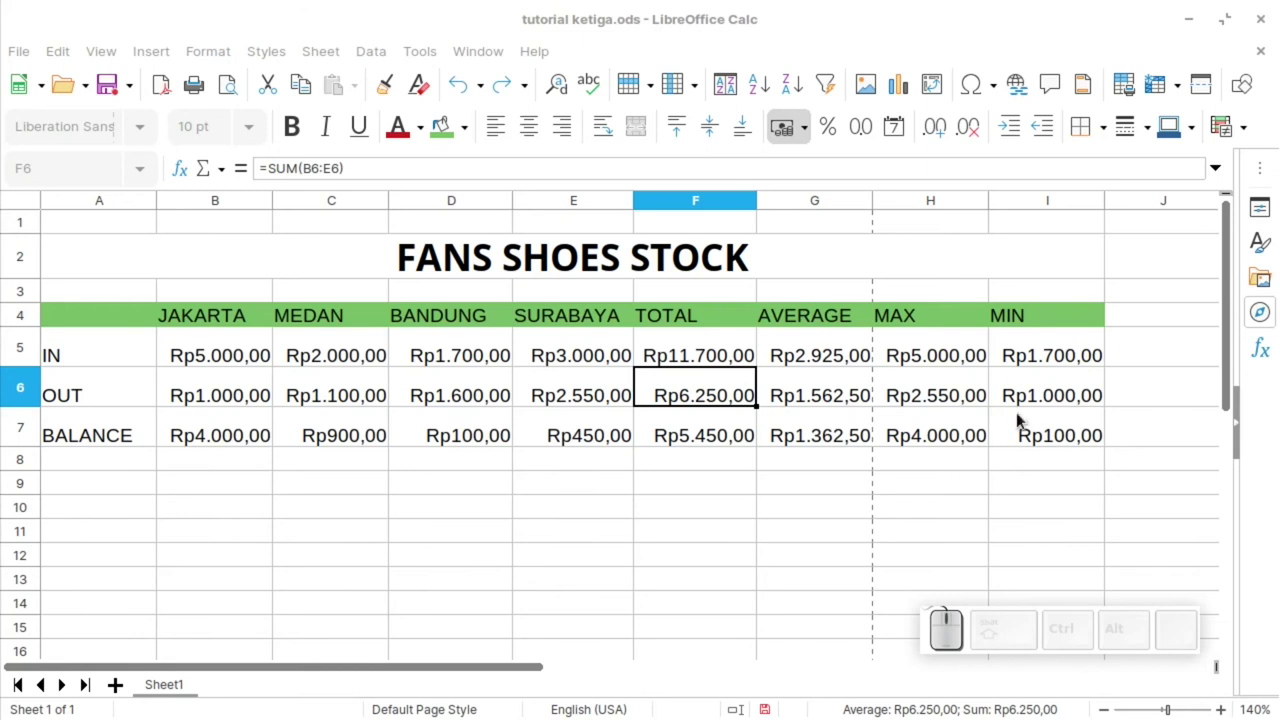
click(1052, 430)
click(103, 321)
click(1107, 136)
click(1166, 239)
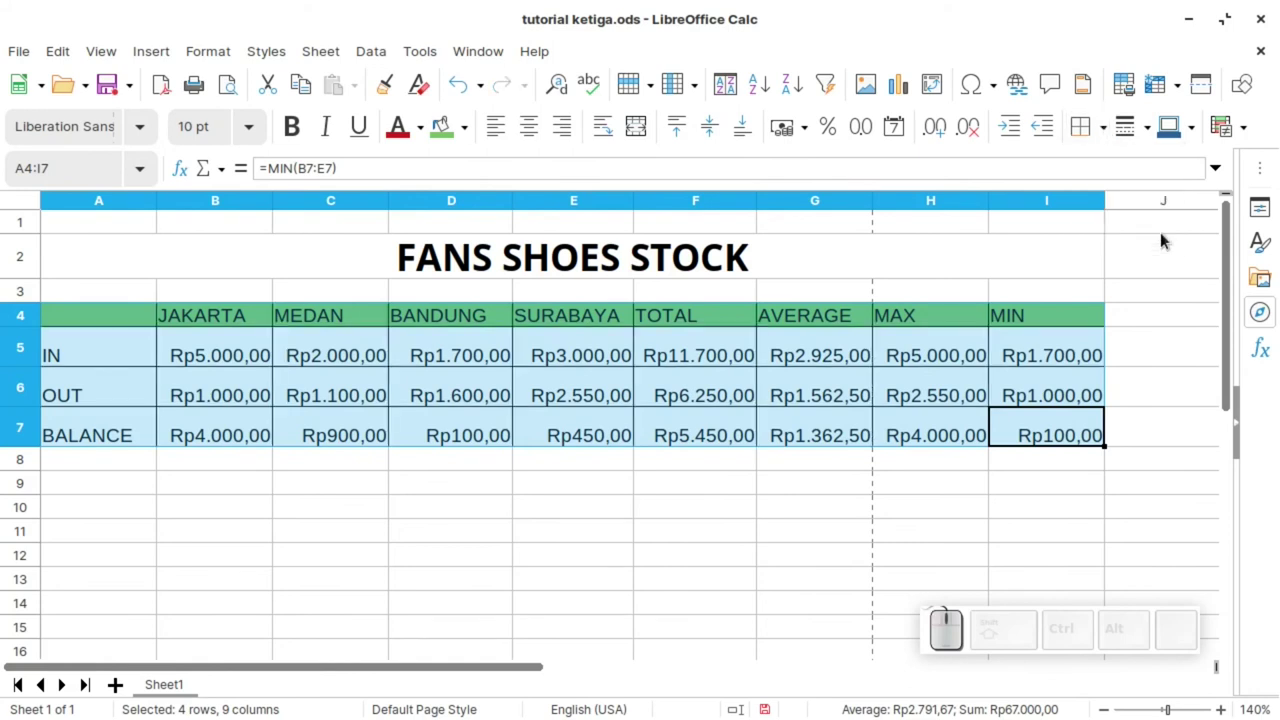
Apply black 1 pt borders on all lines of A4:I7 through Format Cells > Borders.
click(1148, 132)
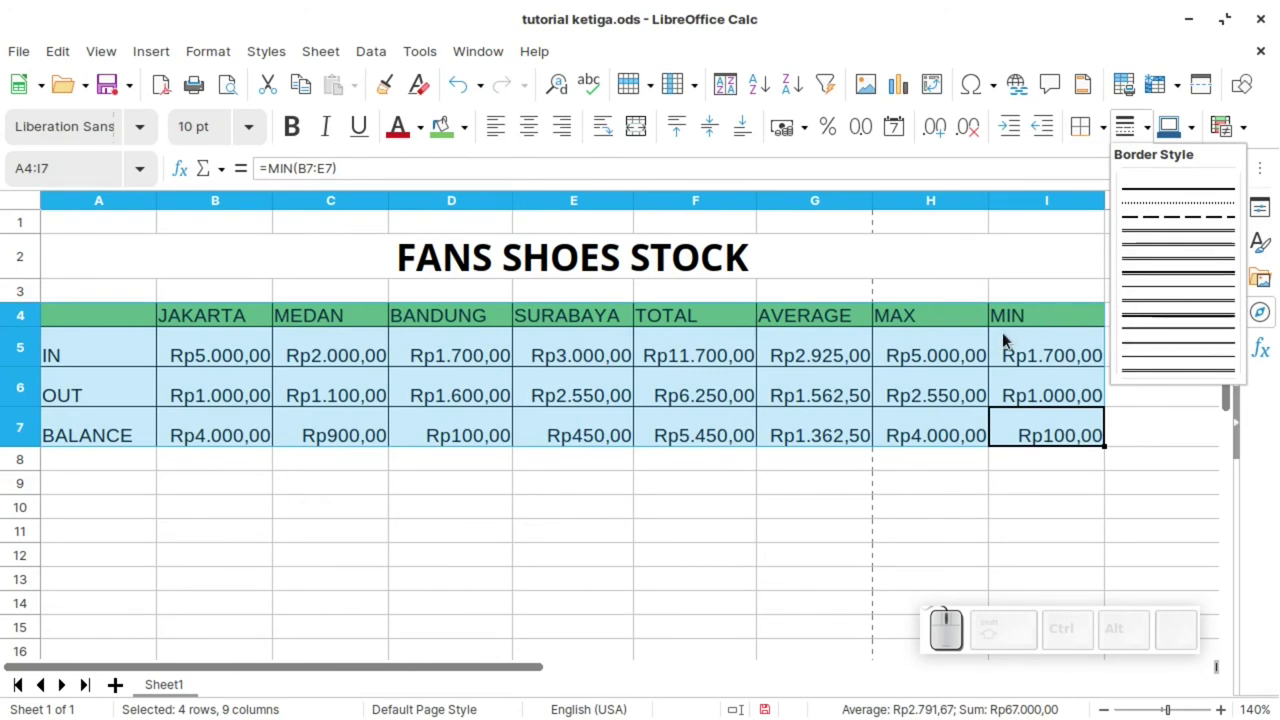
right_click(1050, 444)
drag(1142, 412, 720, 178)
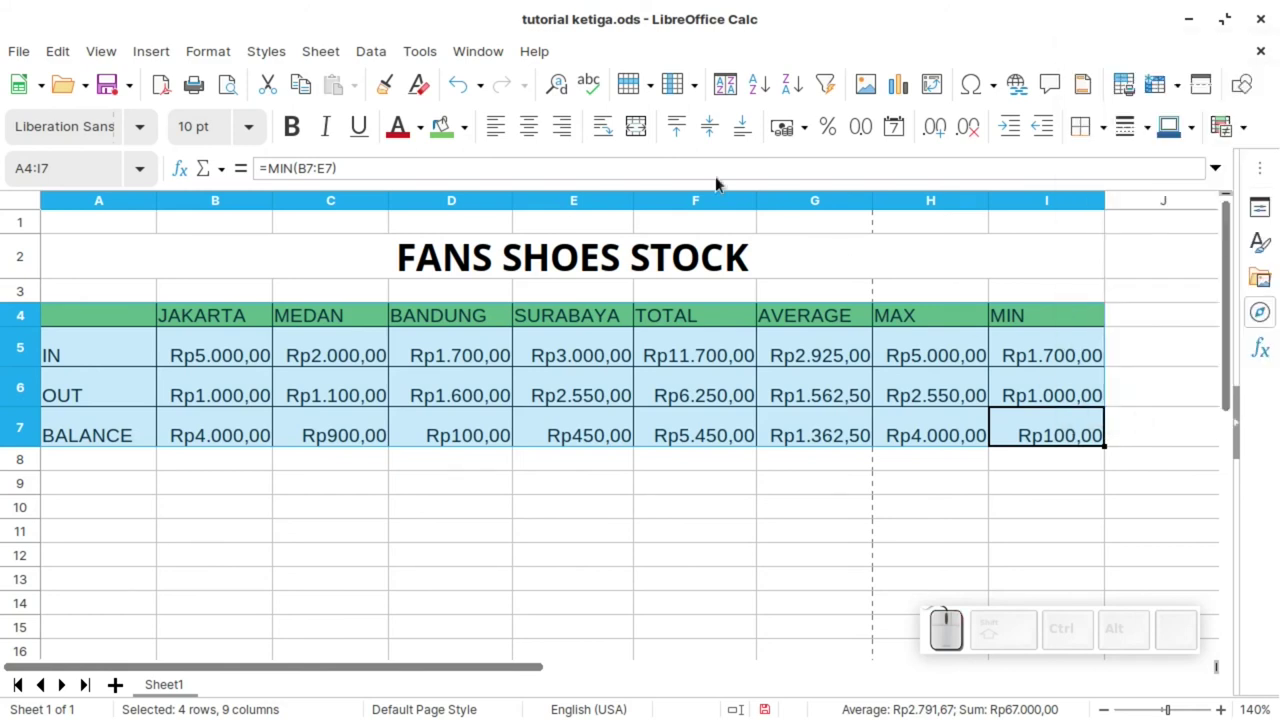
drag(601, 146, 549, 405)
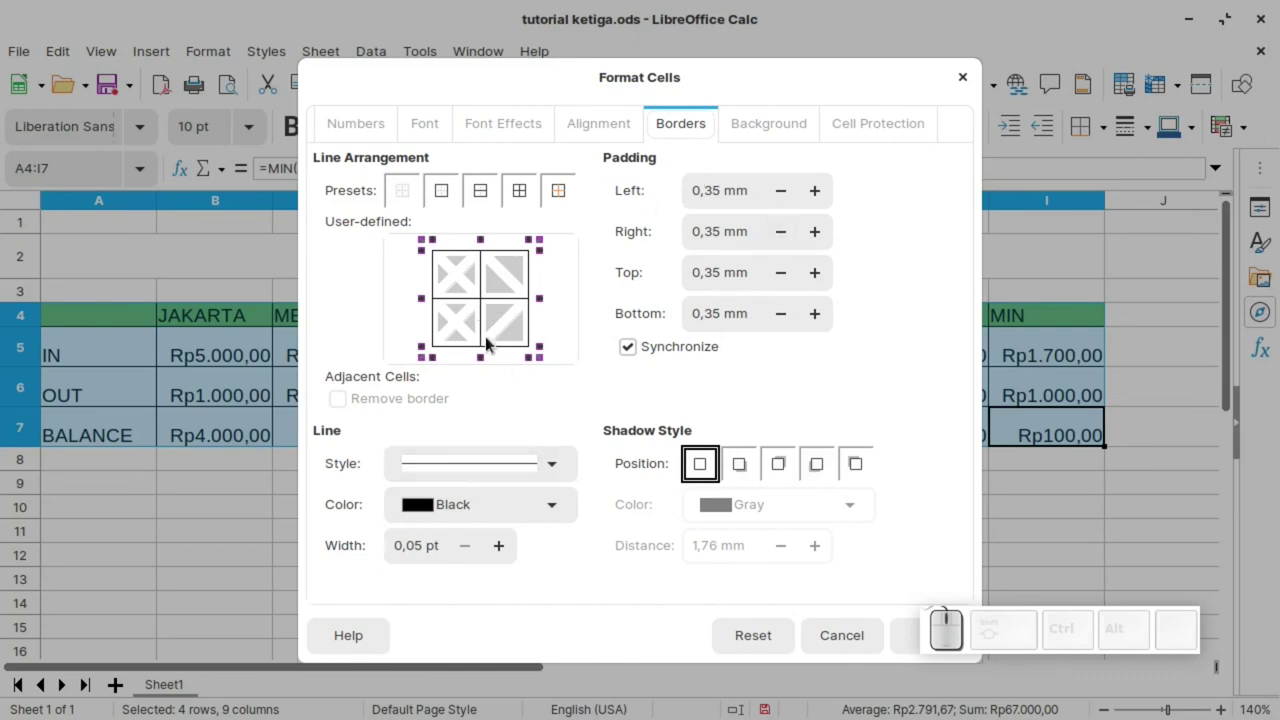
click(560, 469)
click(617, 538)
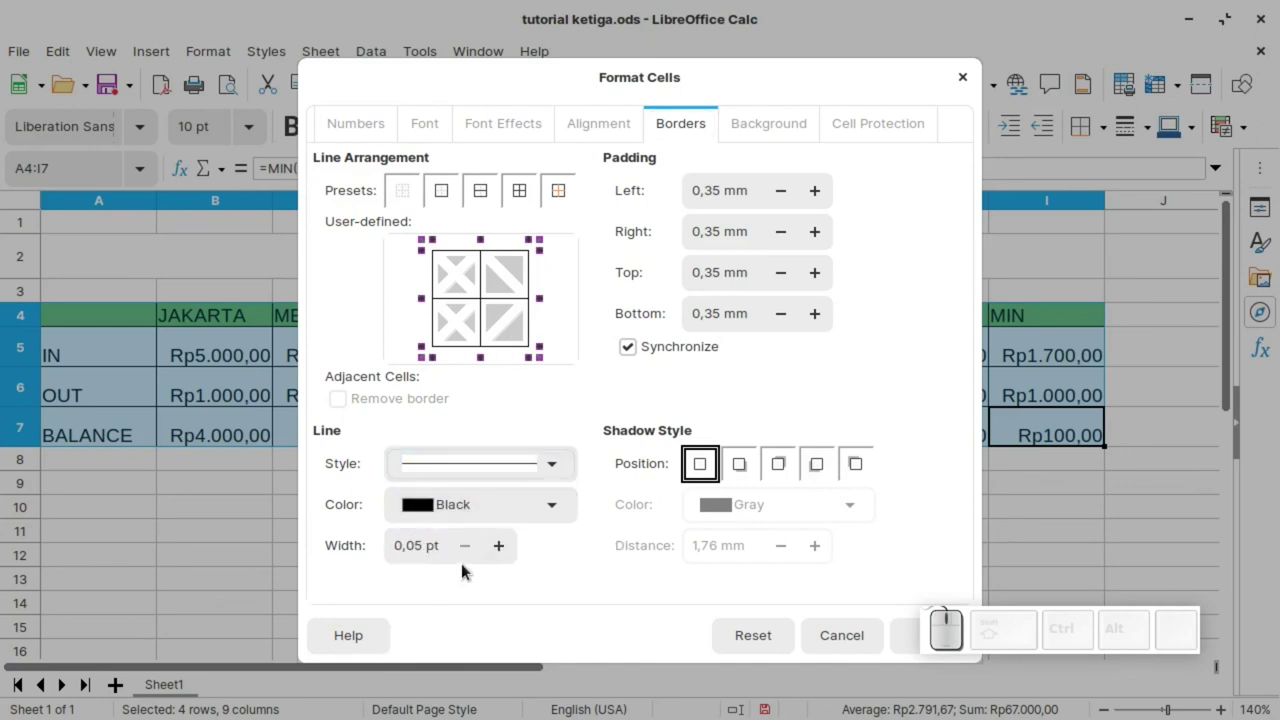
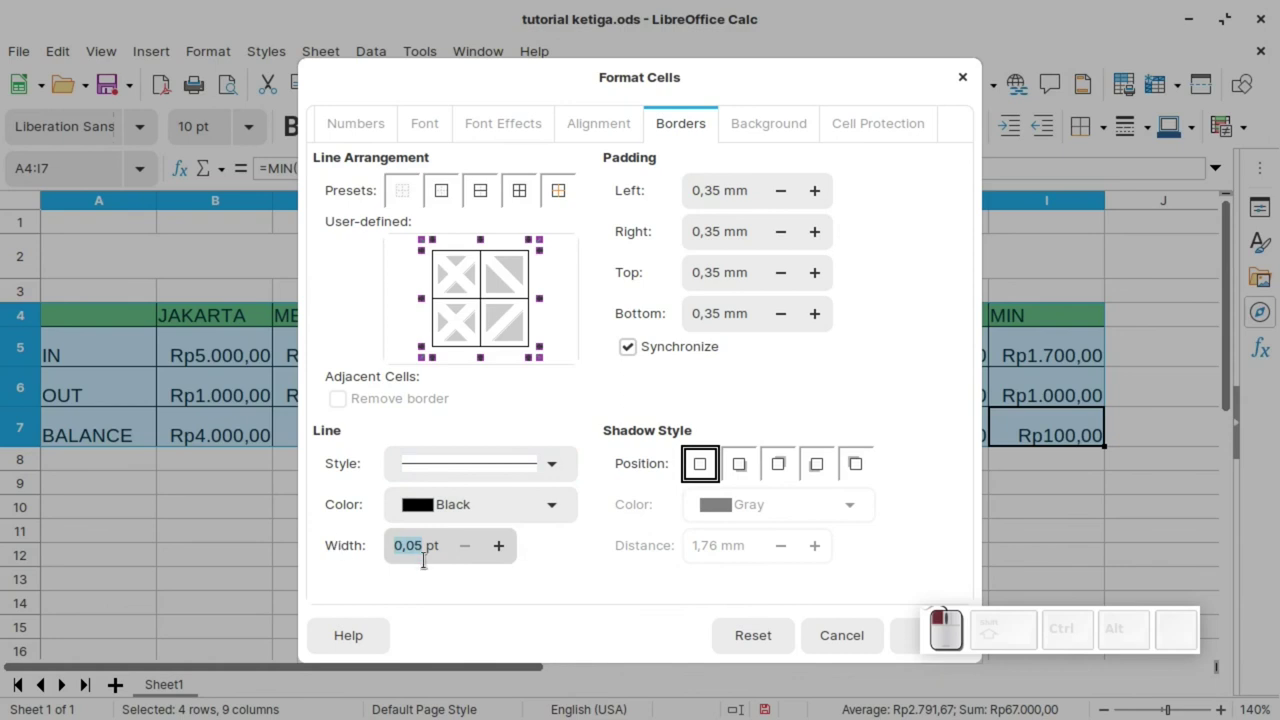
key(1)
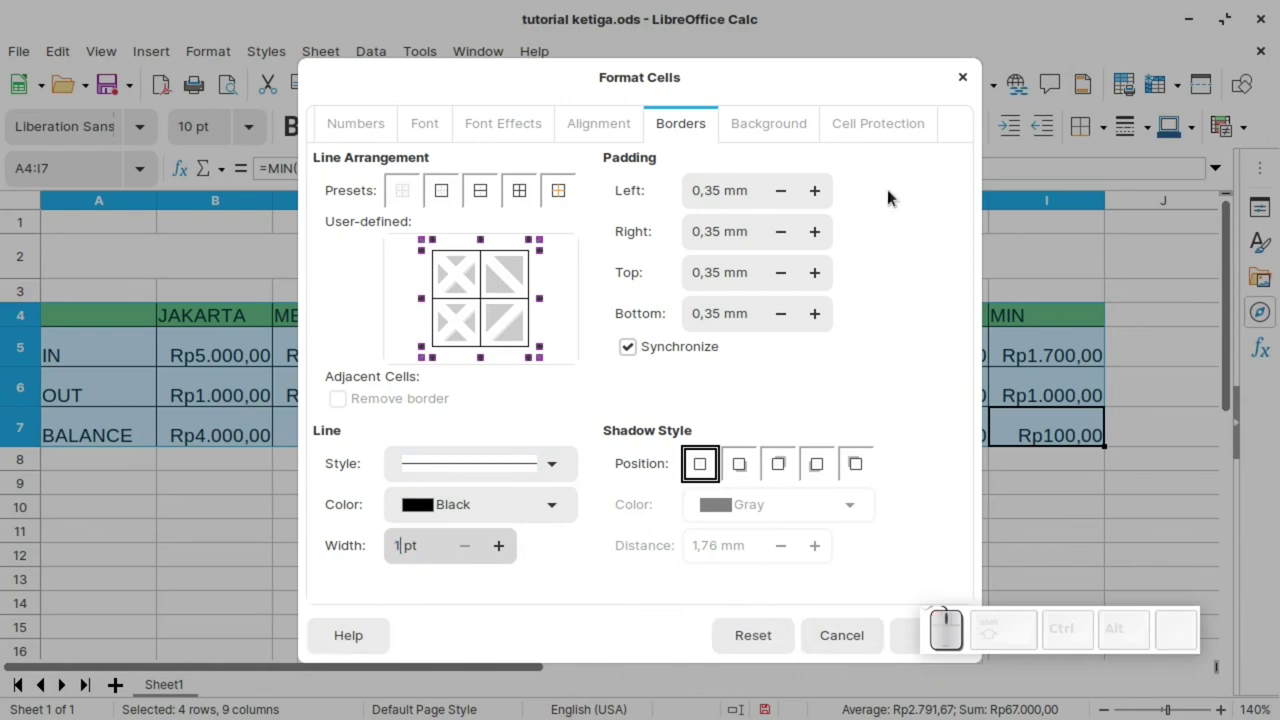
click(847, 67)
click(1064, 617)
click(930, 642)
drag(689, 467, 497, 348)
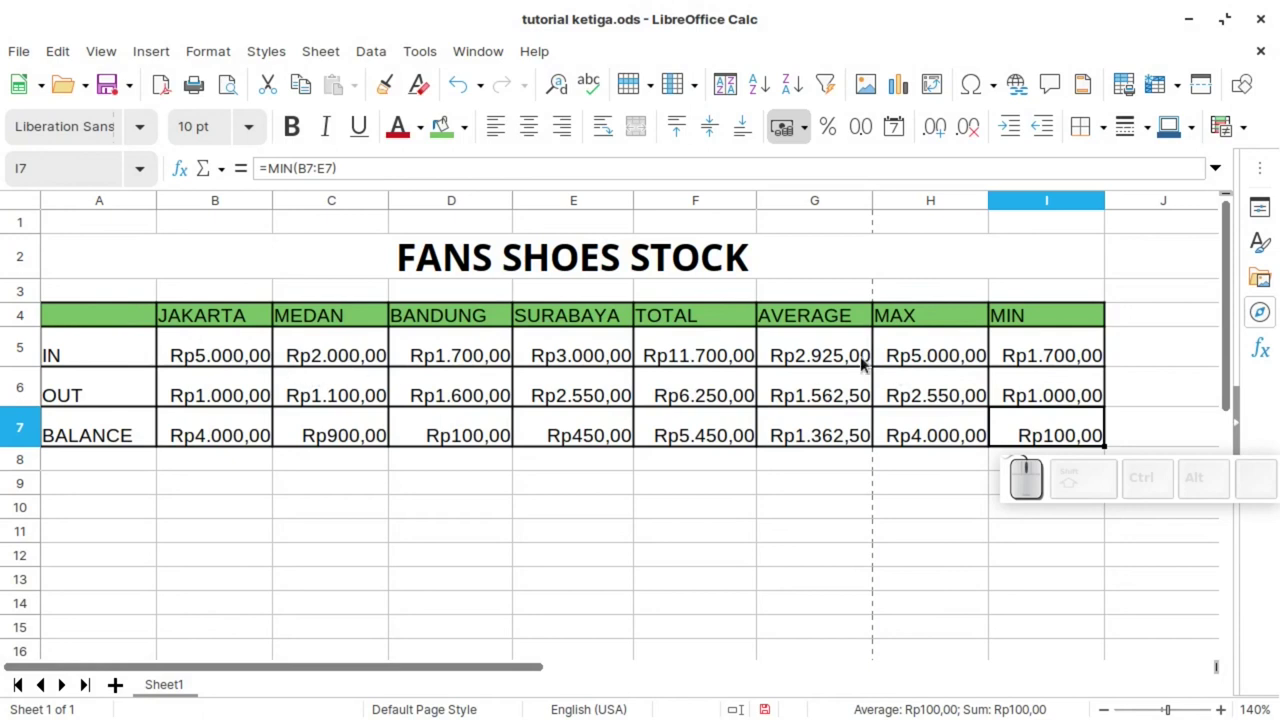
click(1030, 439)
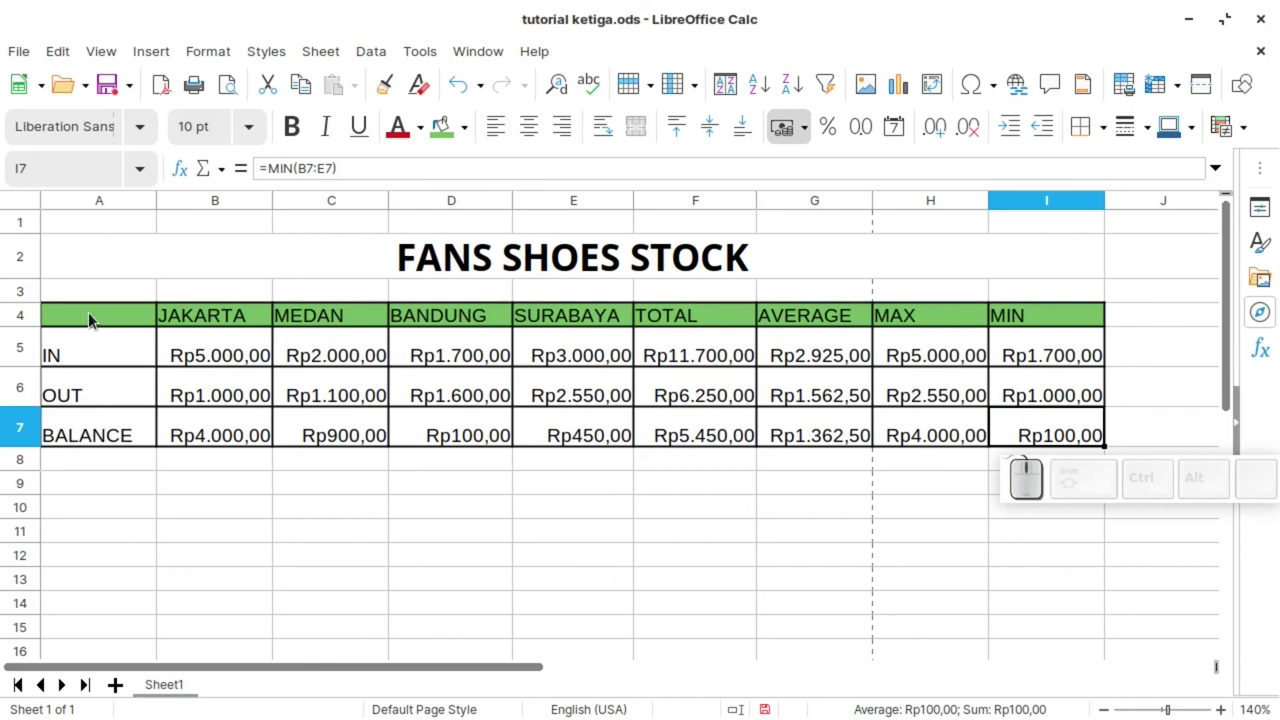